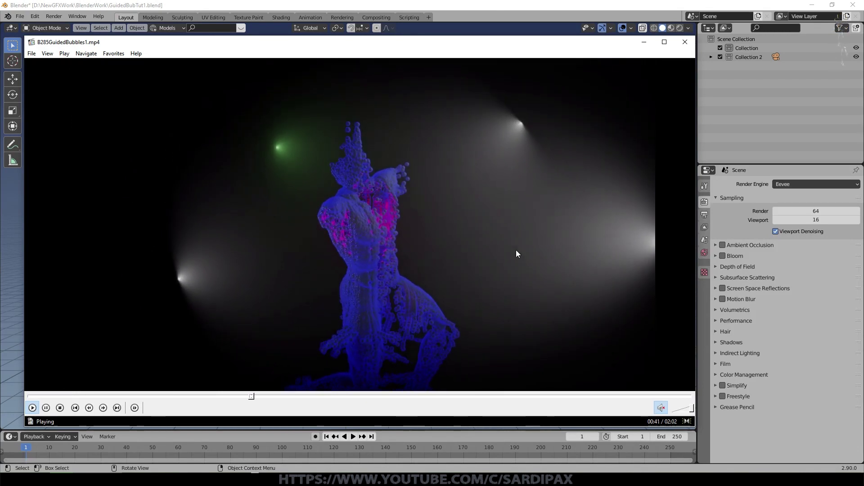
- Close the result preview video and add a default Mesh > Cube at the origin
click(675, 58)
key(shift+a)
click(538, 206)
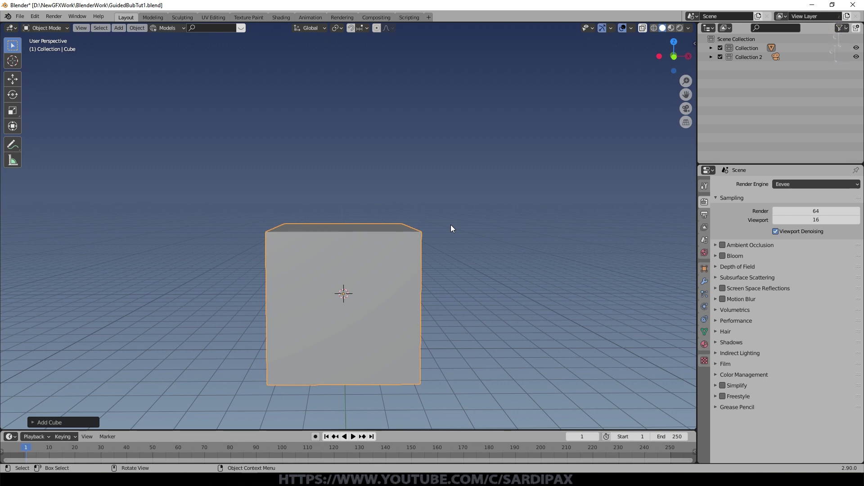
- Subdivide the cube's mesh in Edit Mode with Number of Cuts raised to 4
key(Tab)
right_click(367, 261)
click(359, 251)
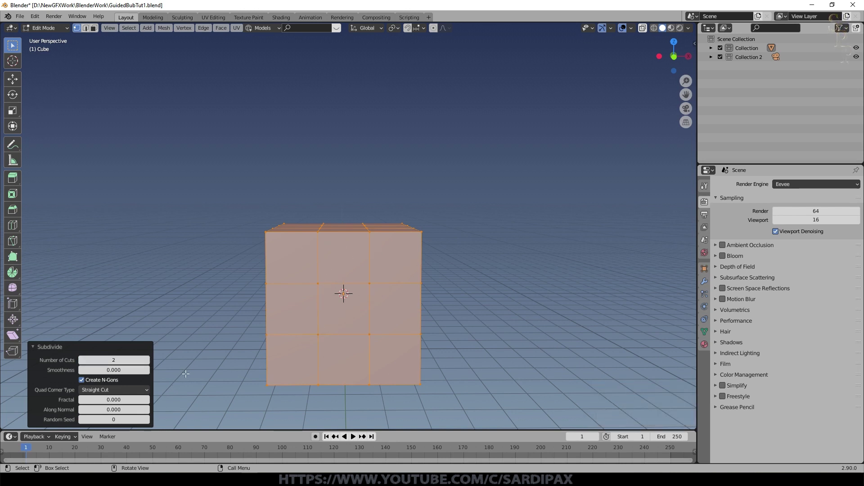
click(151, 362)
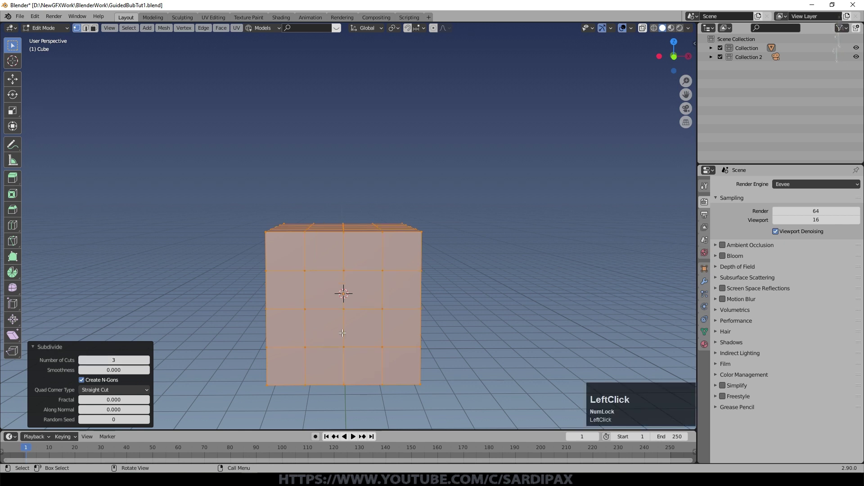
click(150, 363)
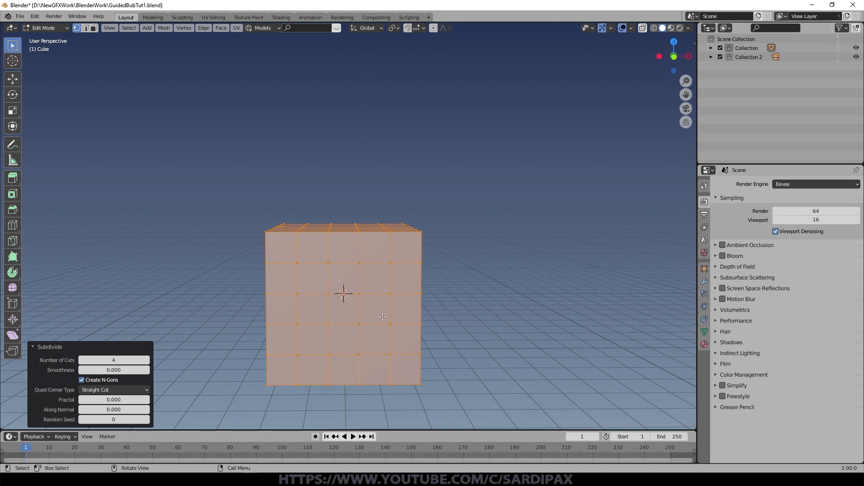
key(Escape)
- Apply To Sphere fully to the subdivided cube, Shade Smooth it, and return to Edit Mode
key(F3)
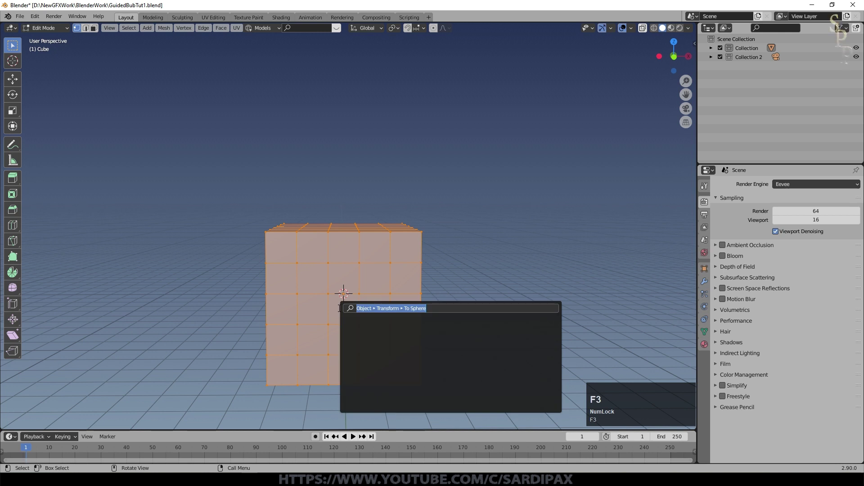
text(to)
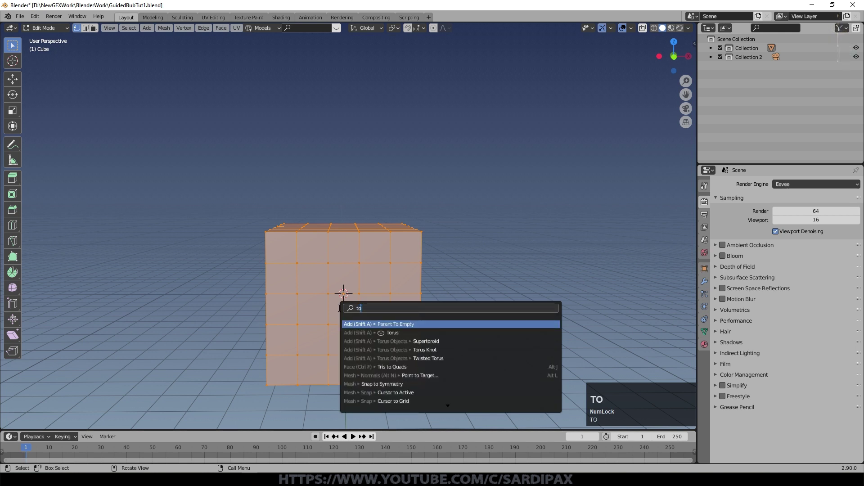
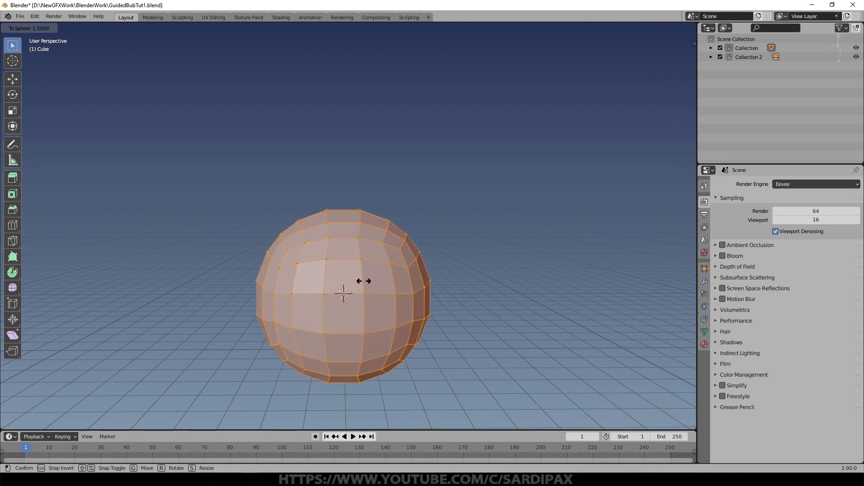
click(425, 274)
key(Tab)
right_click(420, 280)
click(402, 283)
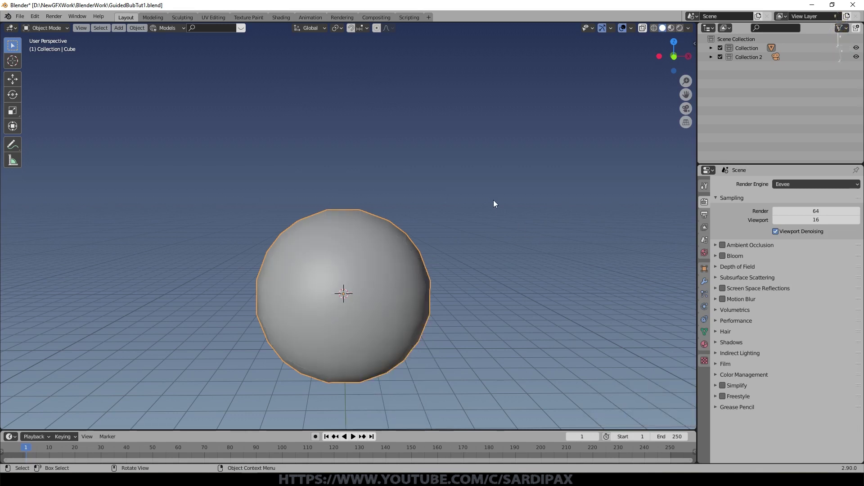
key(Tab)
middle_click(393, 232)
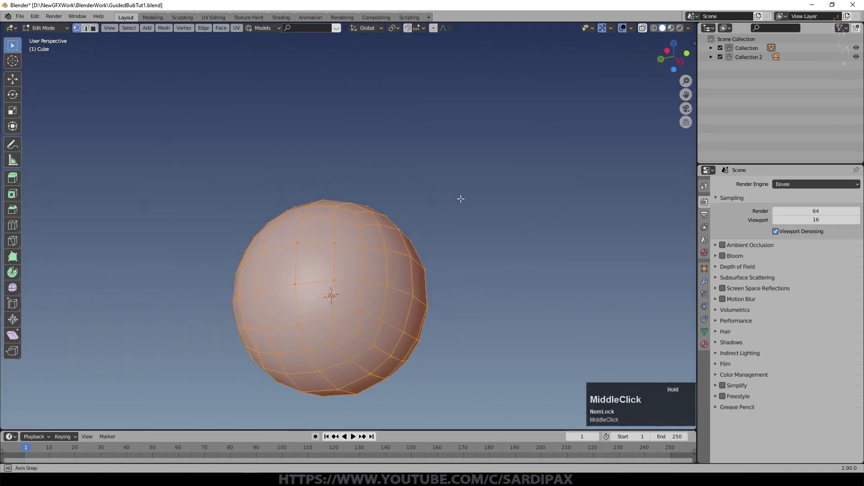
middle_click(381, 263)
scroll(down, 3)
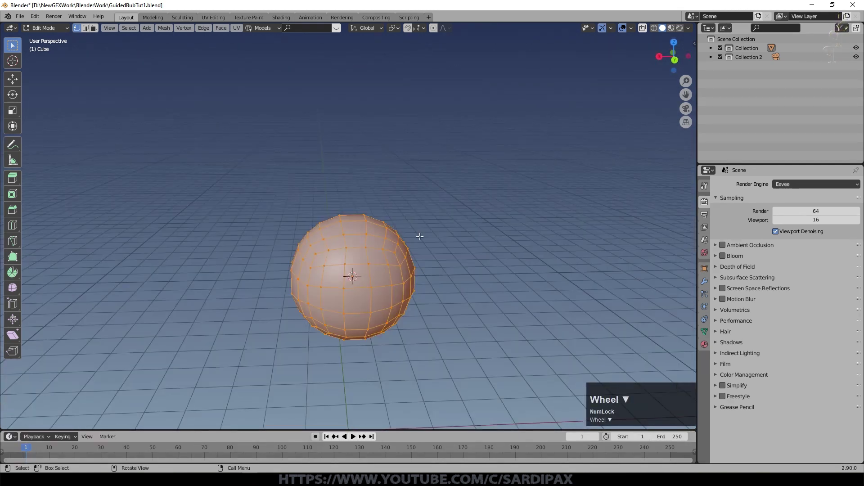
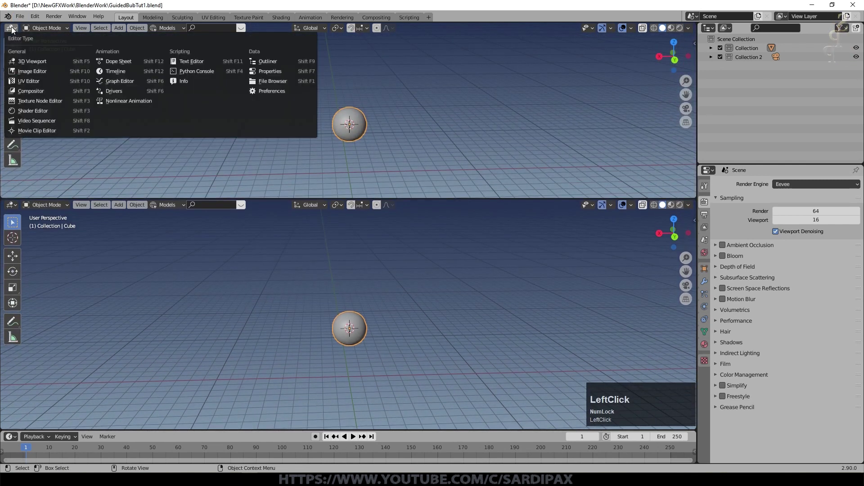
- In the Shader Editor, replace Principled BSDF with a blue Emission at strength 4 feeding Surface
key(n)
scroll(up, 3)
click(708, 348)
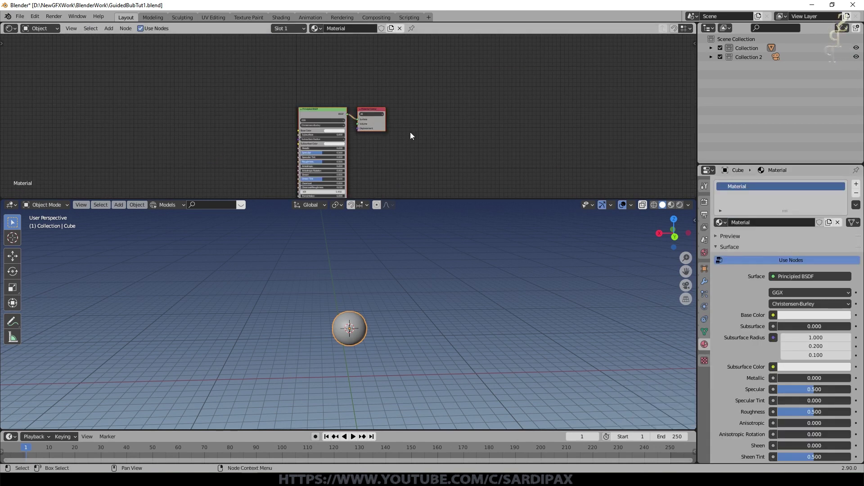
click(323, 110)
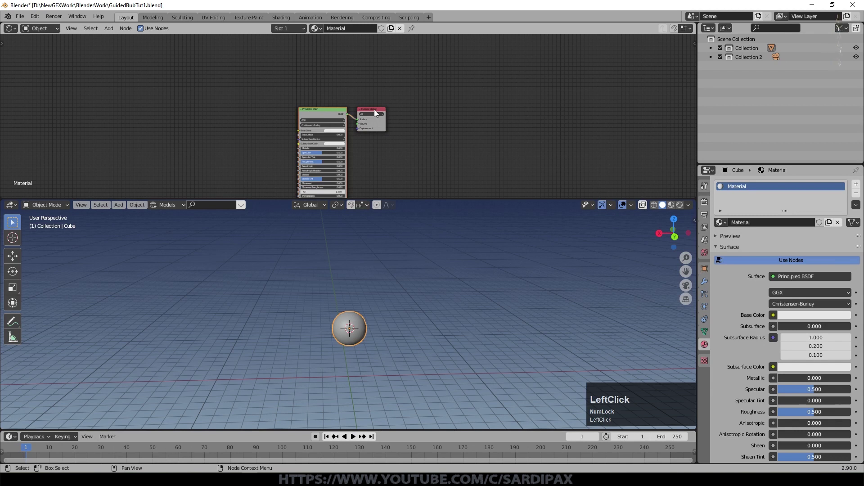
key(Delete)
click(115, 30)
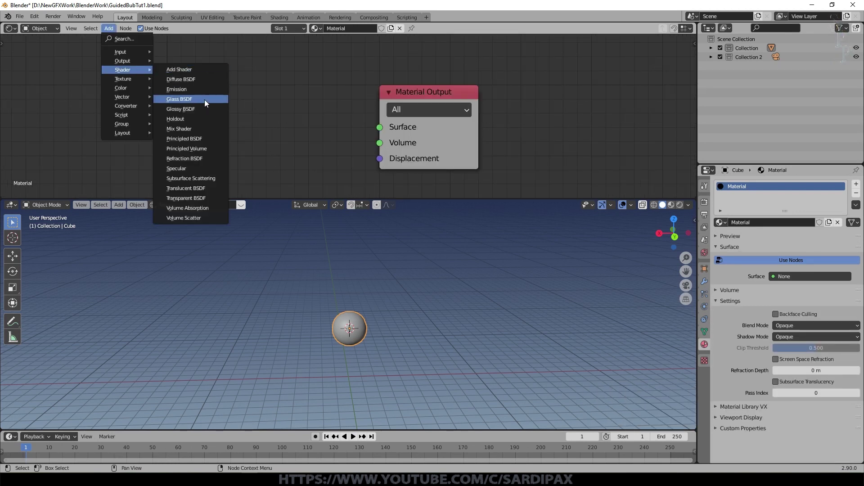
click(198, 94)
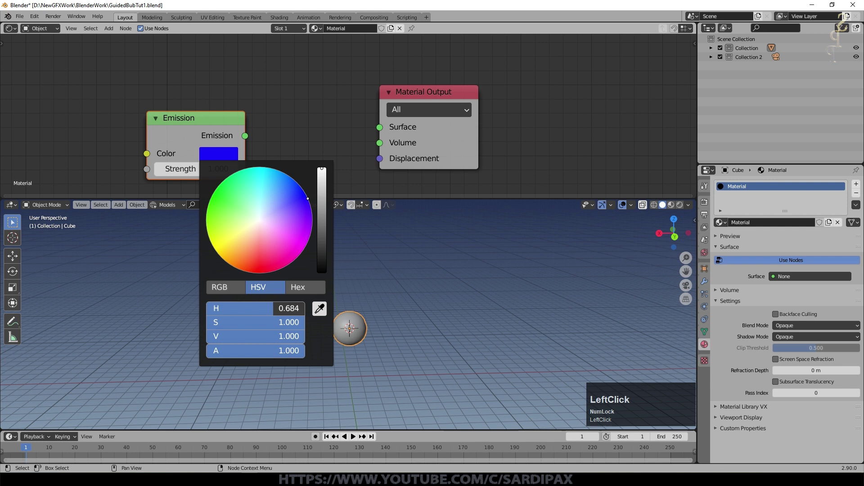
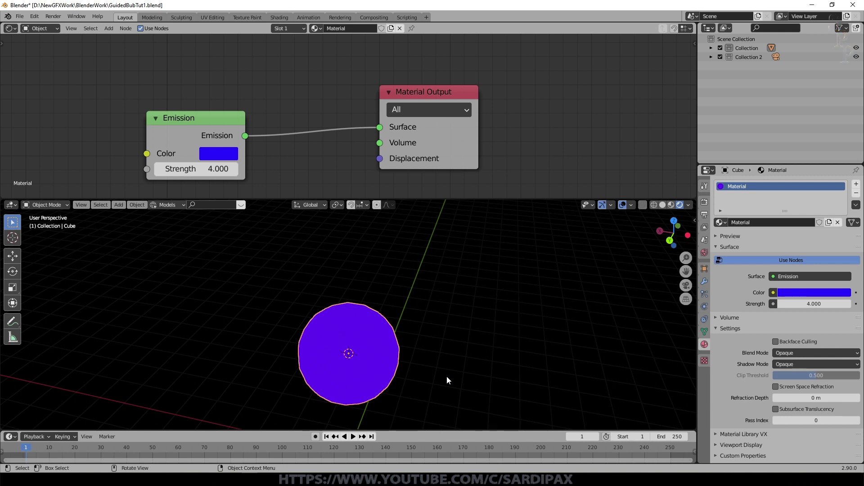
scroll(up, 3)
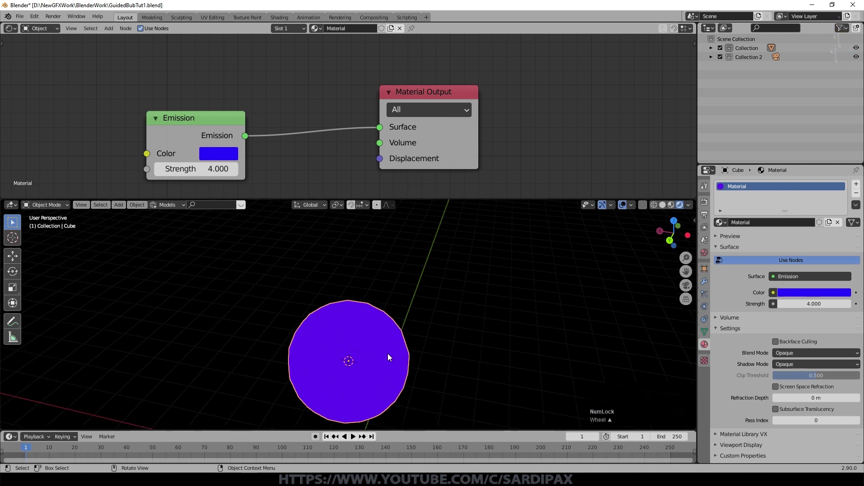
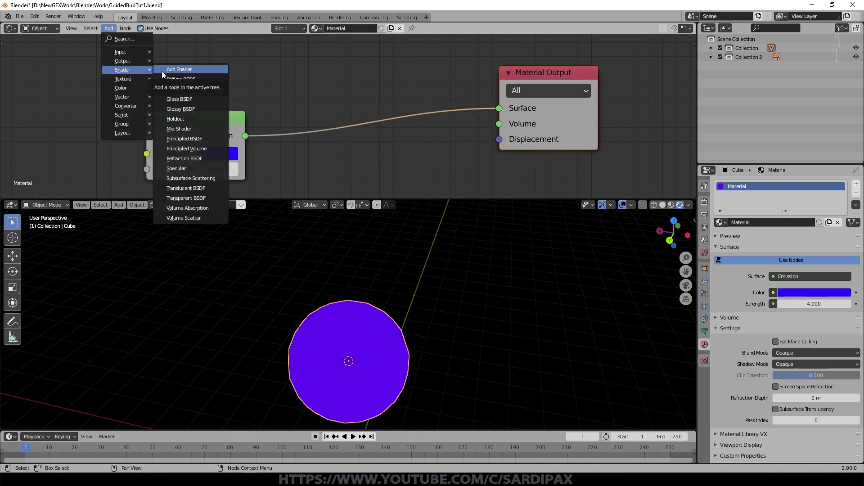
- Insert an Add Shader on the Emission link and feed a green Subsurface Scattering into its second input
click(167, 72)
scroll(down, 3)
click(112, 30)
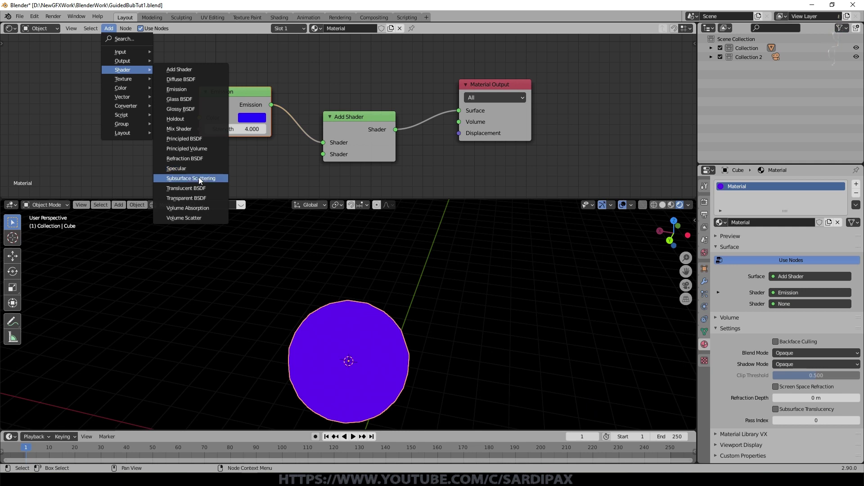
click(200, 178)
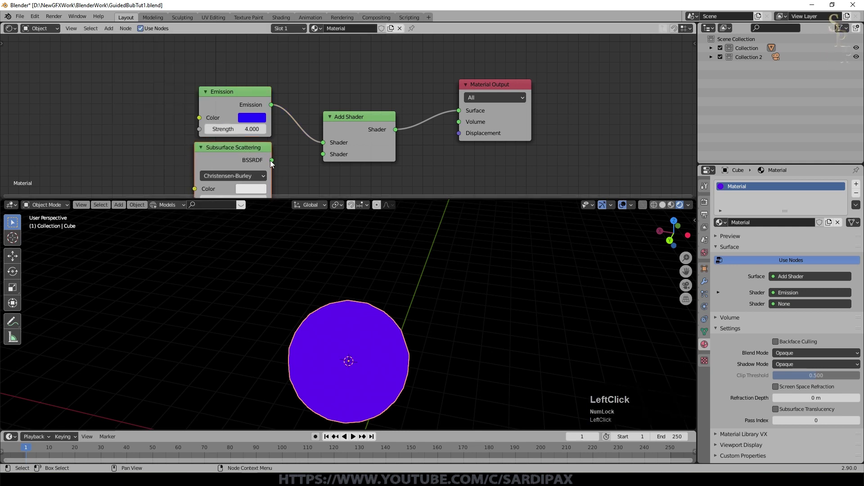
middle_click(308, 185)
click(298, 117)
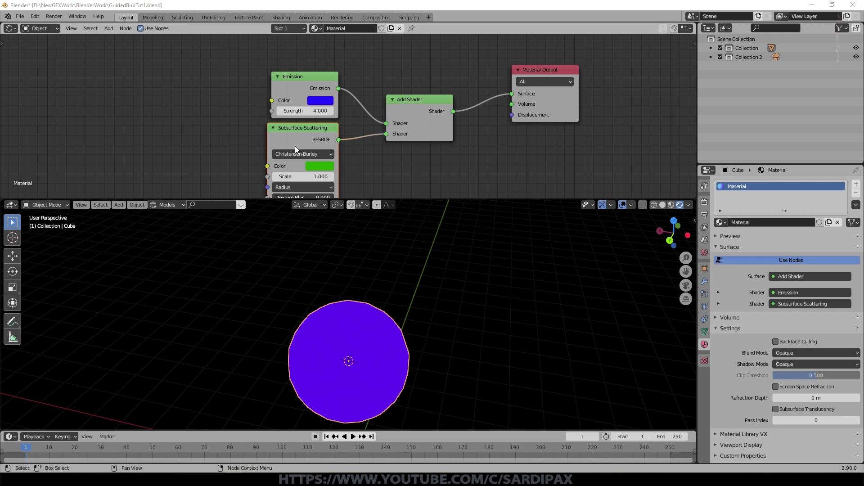
- Insert a Mix Shader blending a Glass BSDF (roughness 0.1, IOR 1.73) with the Emission at factor 1
click(207, 79)
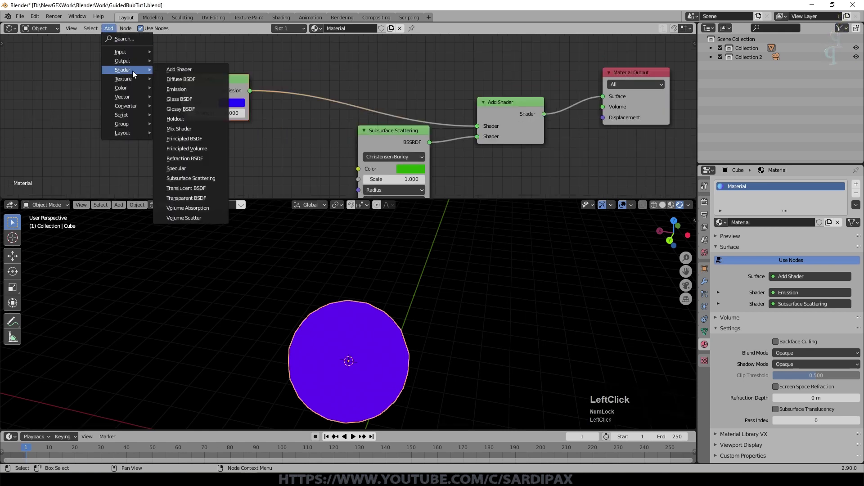
click(185, 128)
middle_click(374, 96)
click(359, 87)
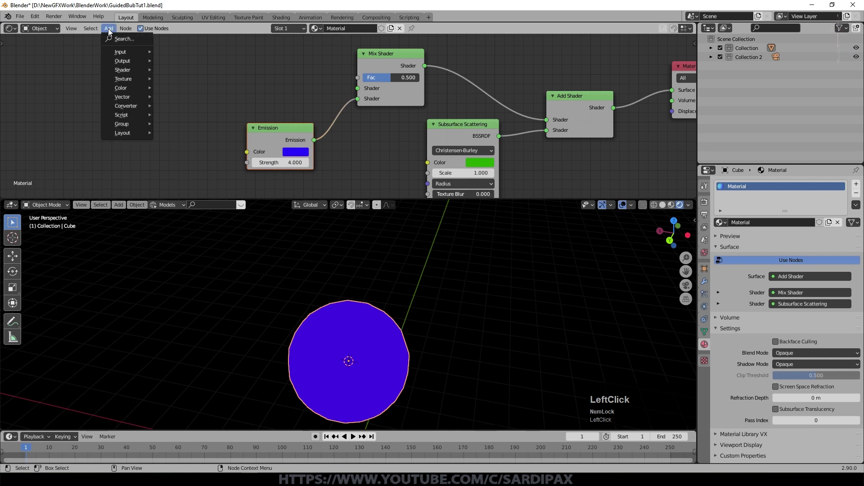
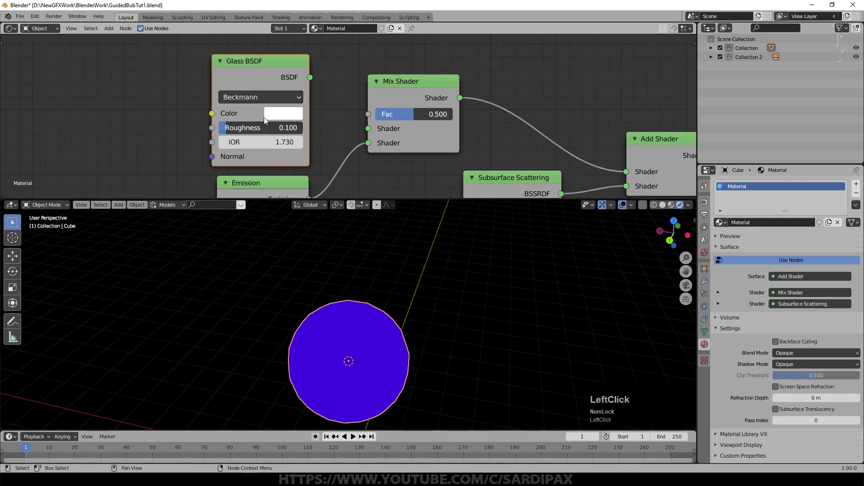
click(314, 78)
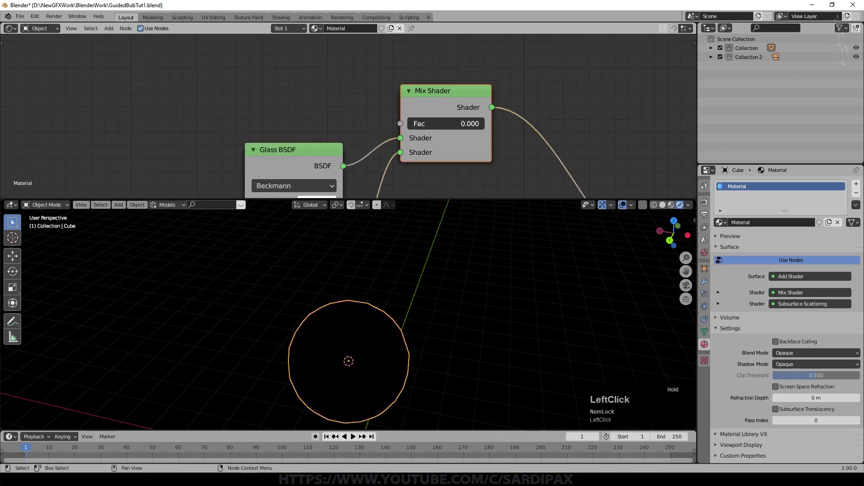
scroll(down, 3)
middle_click(433, 263)
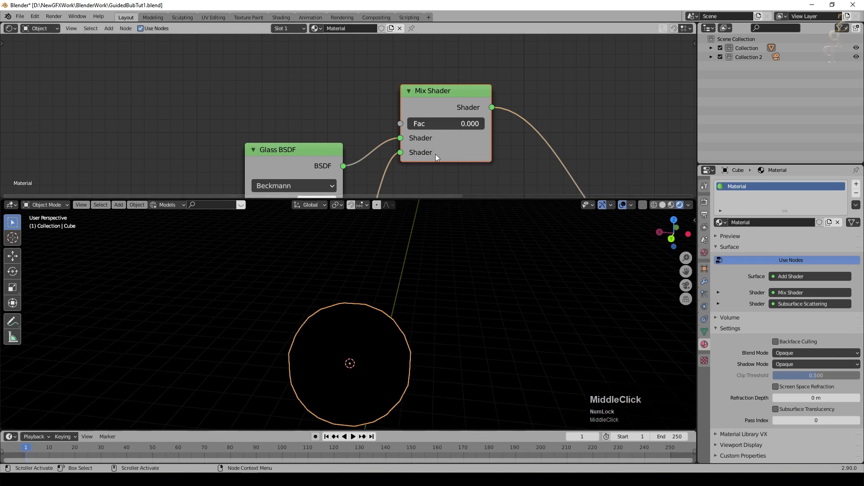
click(424, 129)
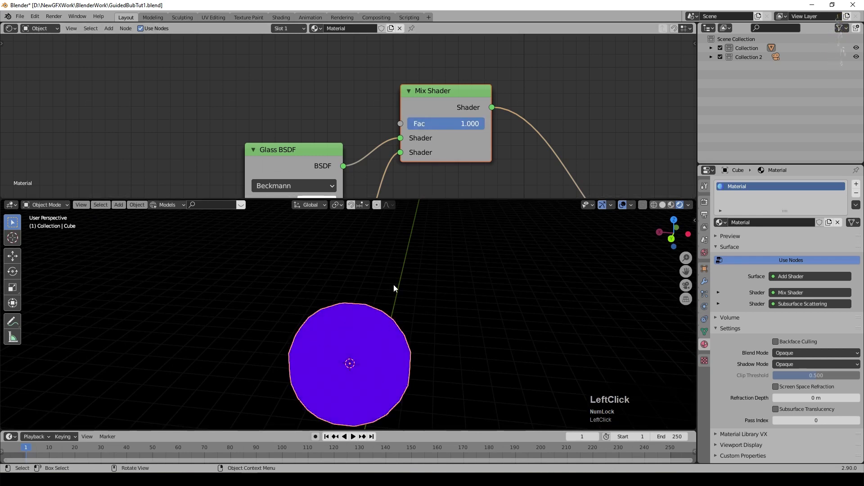
- Drive the Mix Shader factor with a Layer Weight node's Facing output, Blend set to 0.050
click(117, 29)
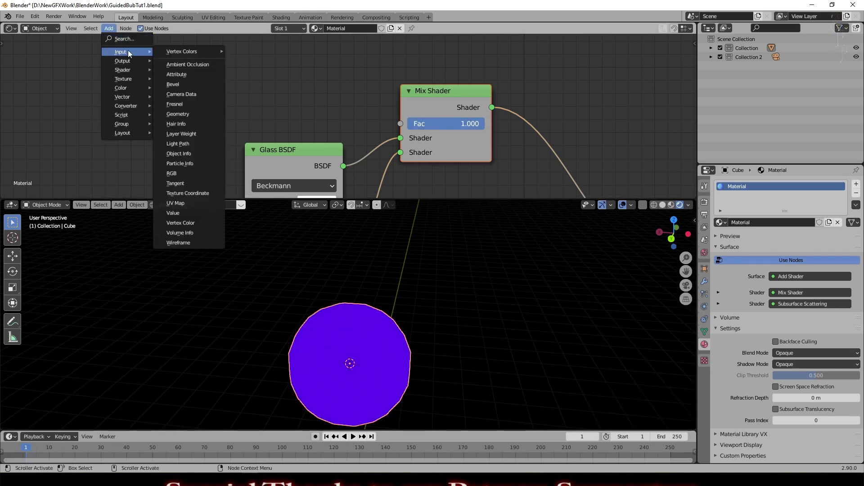
click(200, 131)
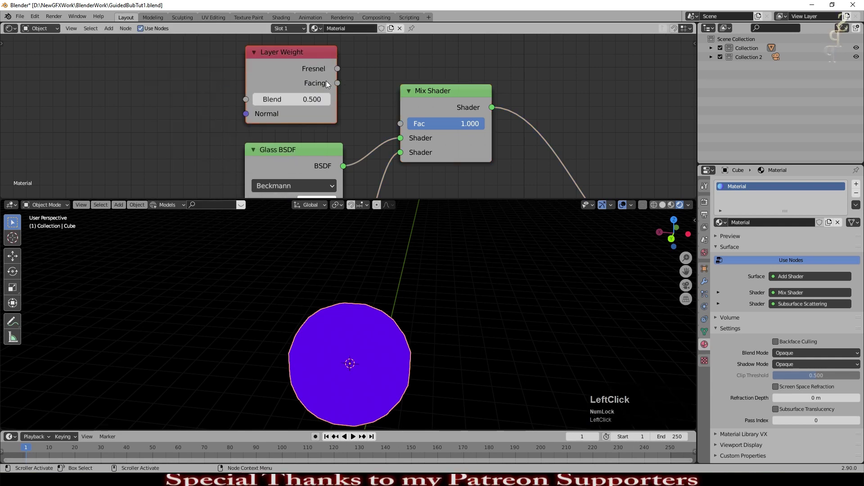
click(341, 88)
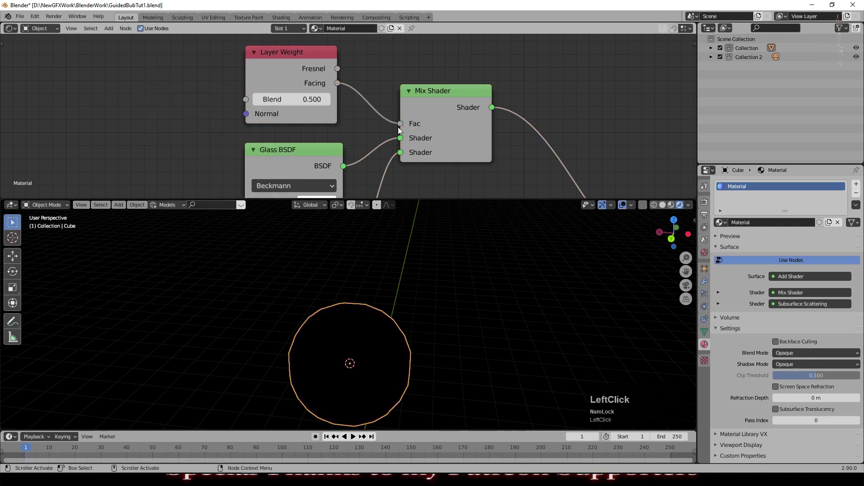
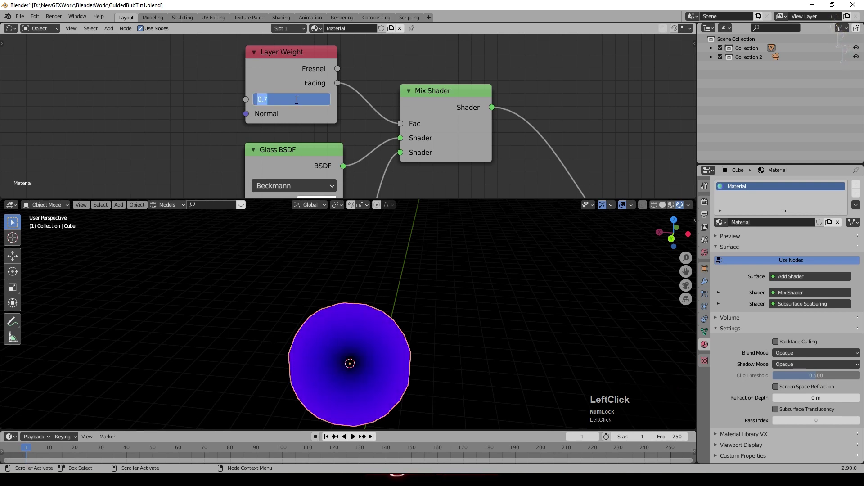
key(KP_Decimal)
key(KP_0)
key(KP_5)
key(KP_Enter)
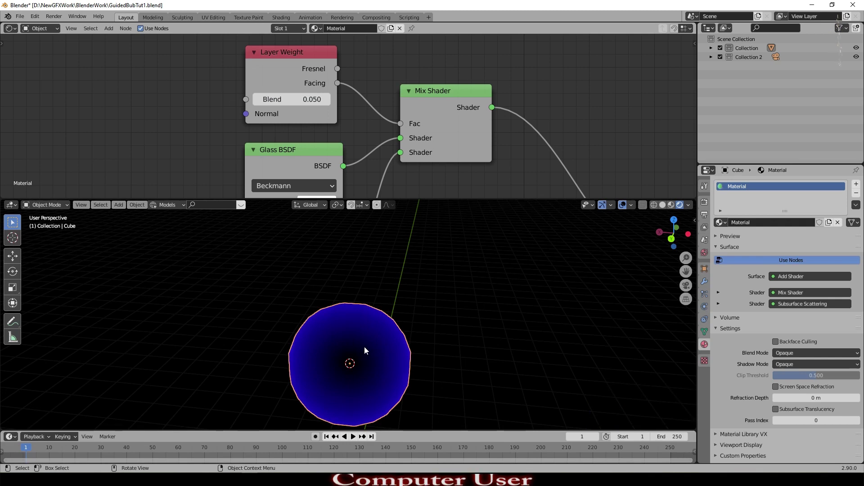
scroll(down, 3)
scroll(up, 3)
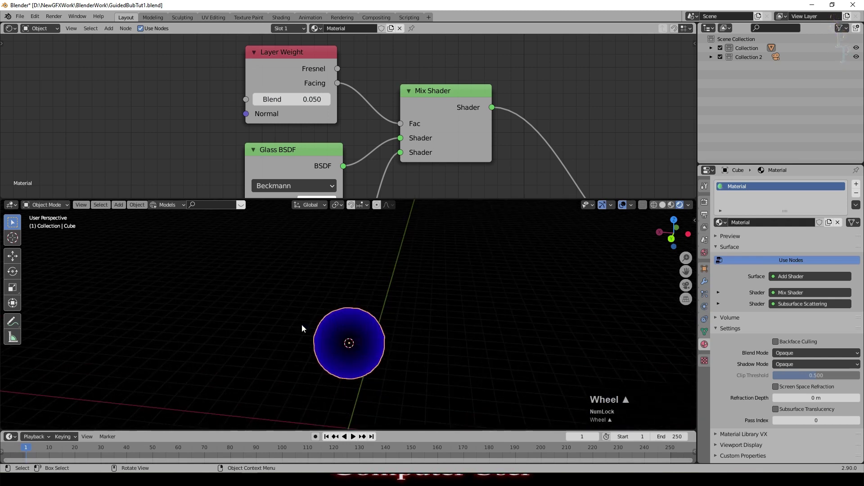
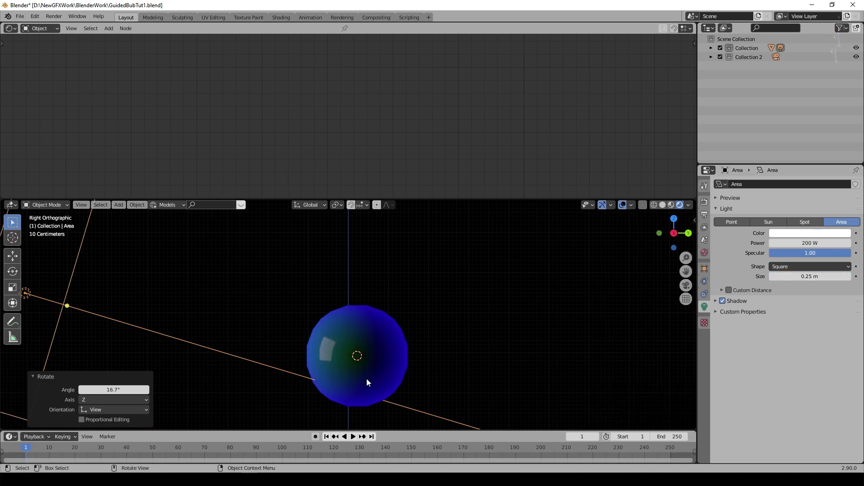
- Select the bubble sphere and rename it to Particle
scroll(up, 3)
scroll(down, 3)
click(418, 371)
middle_click(555, 326)
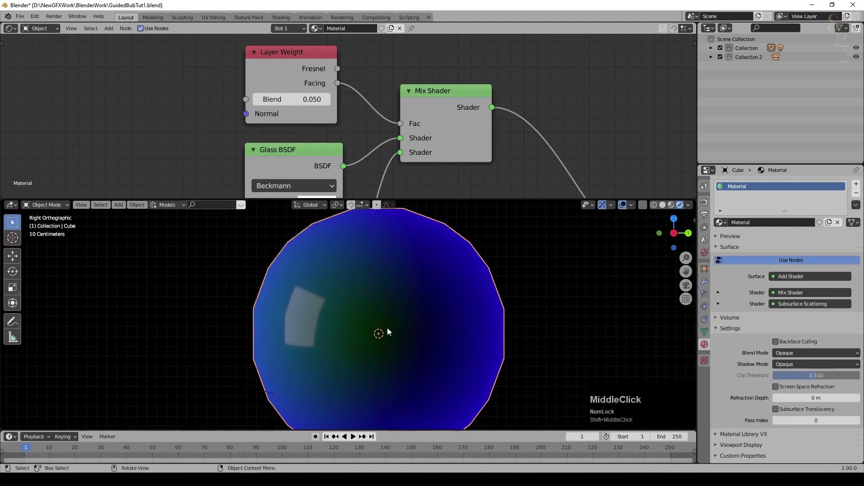
scroll(down, 3)
key(shift+p)
text(article)
key(Return)
- Duplicate the area light into Area.001 and rotate it to aim at the sphere
click(748, 61)
key(KP_7)
key(shift+d)
click(306, 209)
key(r)
click(265, 327)
scroll(down, 3)
scroll(up, 3)
key(g)
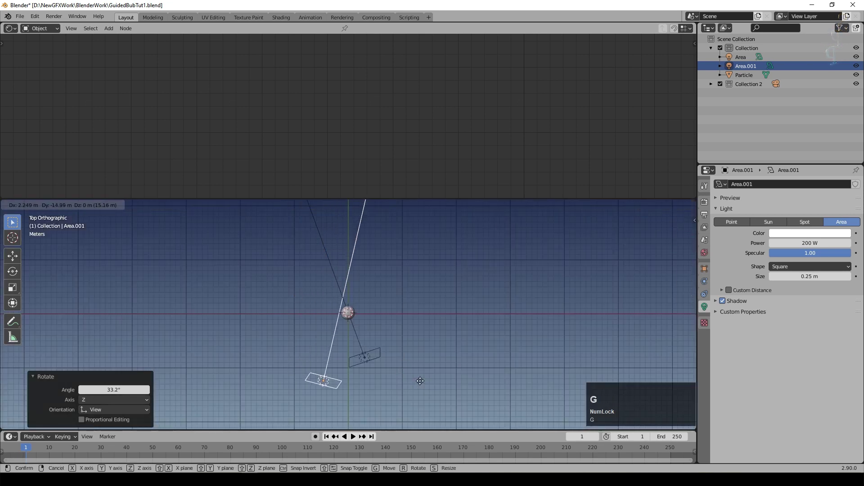
click(394, 344)
- Scale the first area light to a new size
key(s)
click(538, 375)
middle_click(332, 308)
key(s)
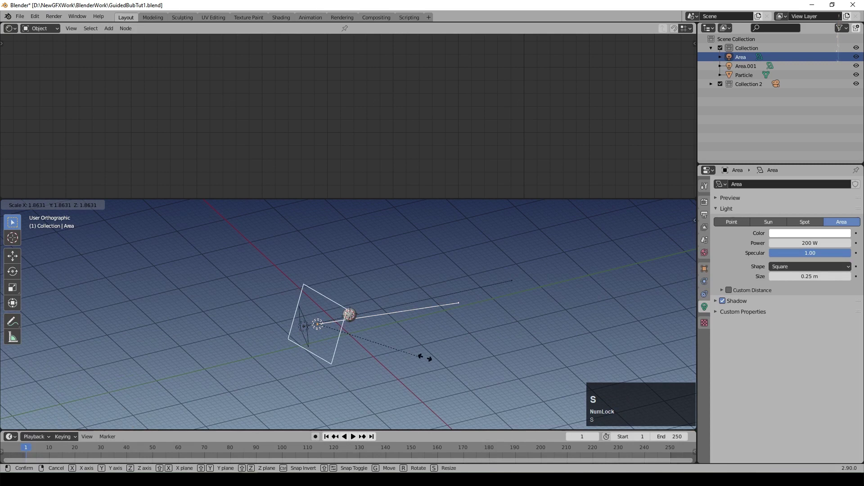
click(436, 362)
scroll(down, 3)
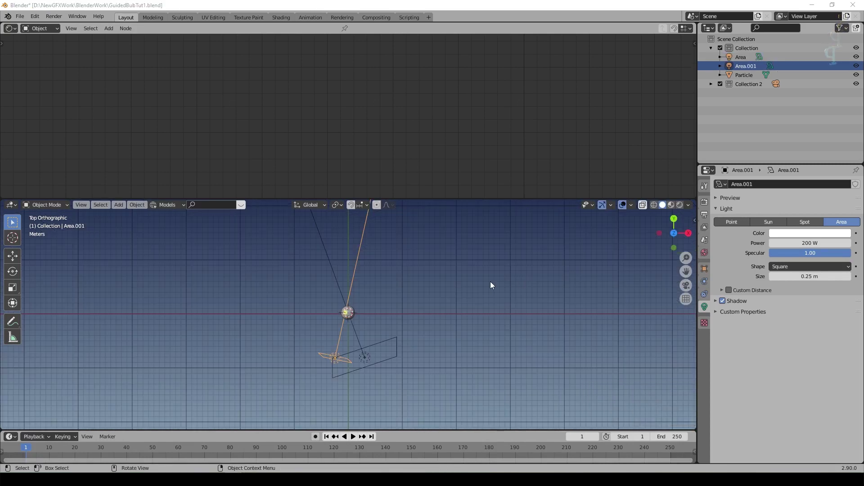
- Set Area.001's Power to 500 W
click(817, 236)
key(KP_5)
key(KP_0)
key(KP_Enter)
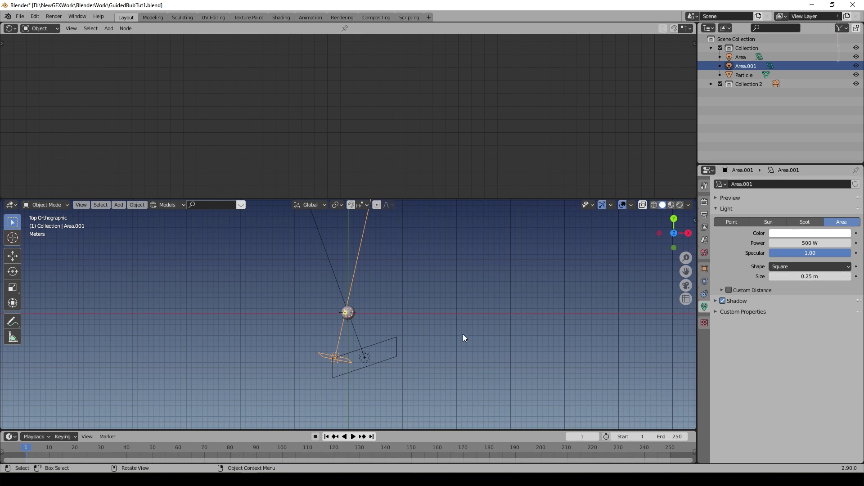
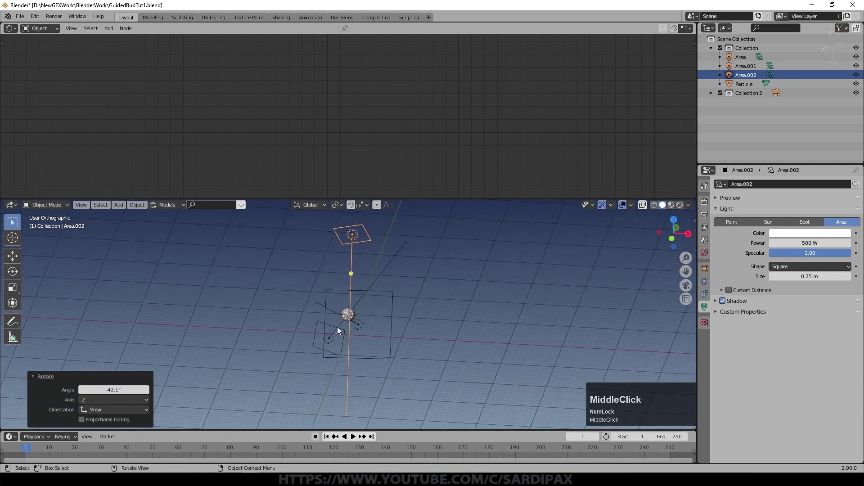
- Duplicate further area lights around the bubble, rotating and resizing them into place
scroll(up, 3)
scroll(down, 3)
click(183, 174)
middle_click(448, 302)
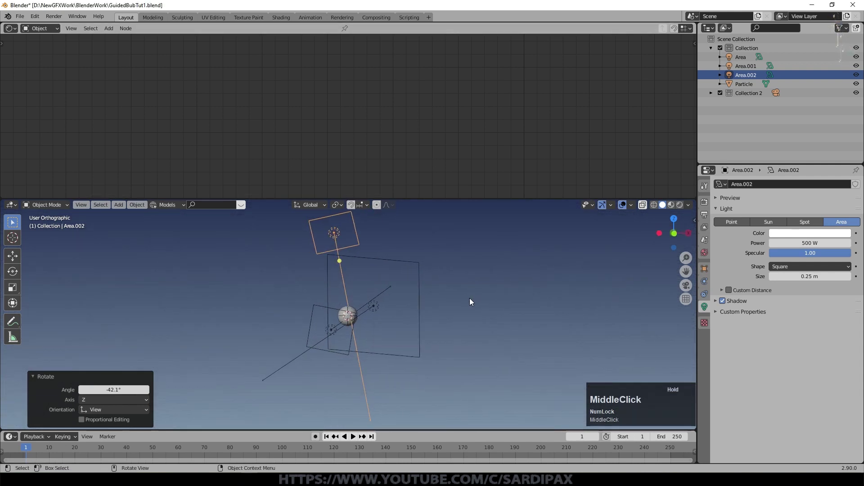
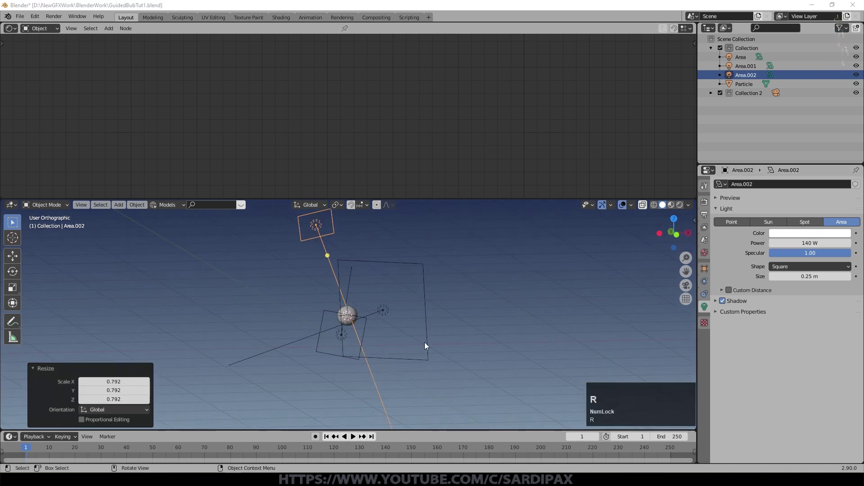
key(f)
click(417, 340)
middle_click(422, 355)
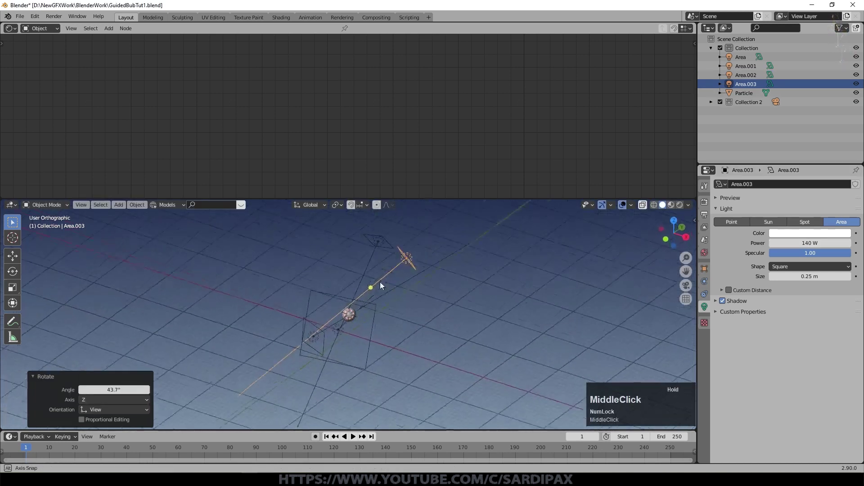
key(s)
click(571, 325)
- Tint the newest area light a light green and inspect the lit bubble from several angles
click(801, 237)
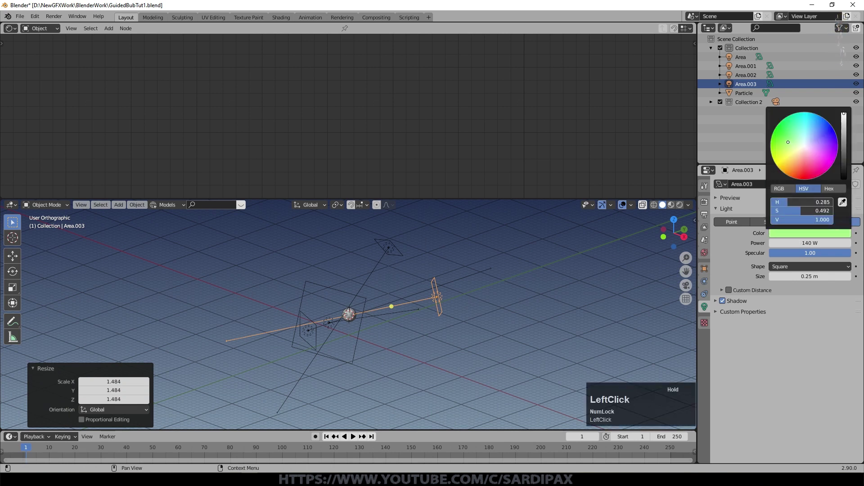
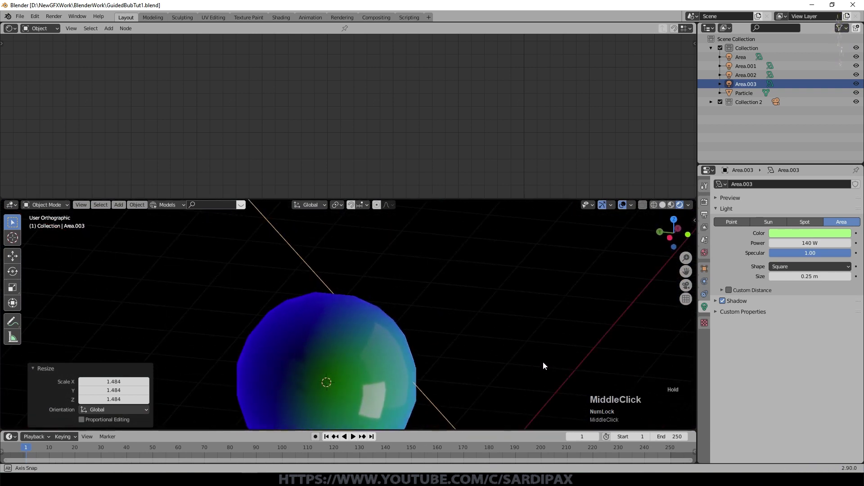
scroll(down, 3)
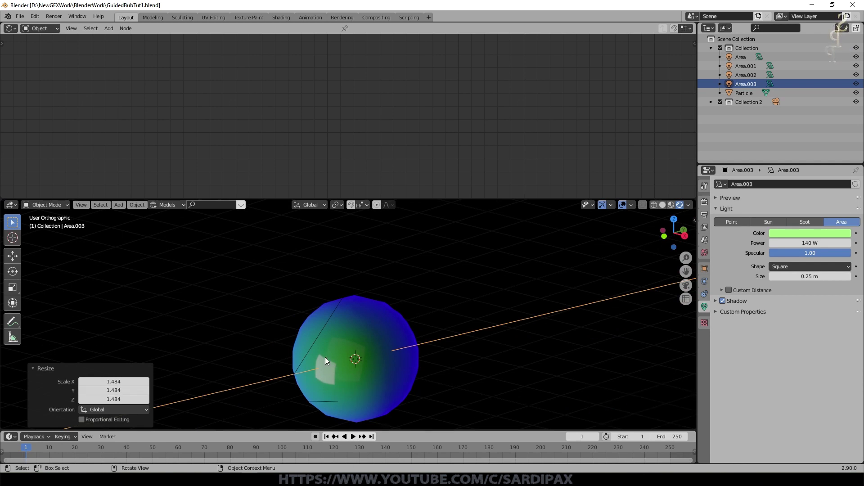
middle_click(348, 370)
scroll(up, 3)
middle_click(363, 350)
scroll(down, 3)
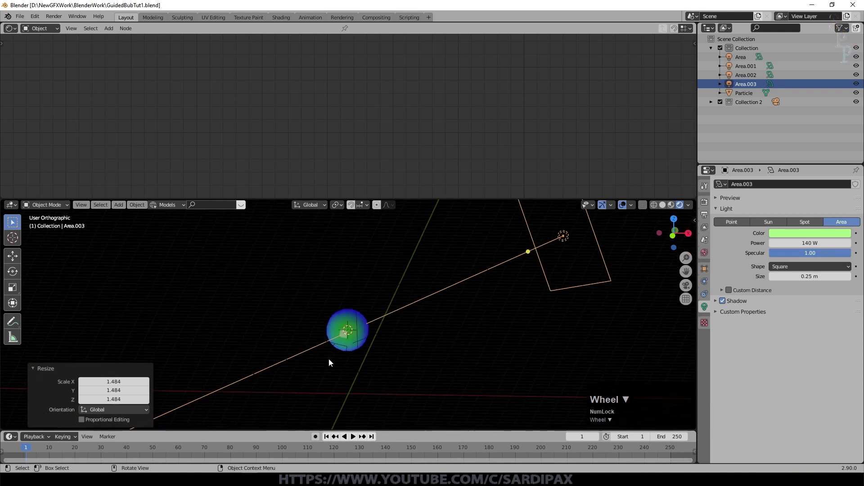
middle_click(384, 354)
scroll(up, 3)
- Reposition a light, then start importing the figure model through the file browser
click(409, 317)
key(g)
click(16, 335)
key(a)
scroll(up, 3)
key(shift+a)
click(45, 123)
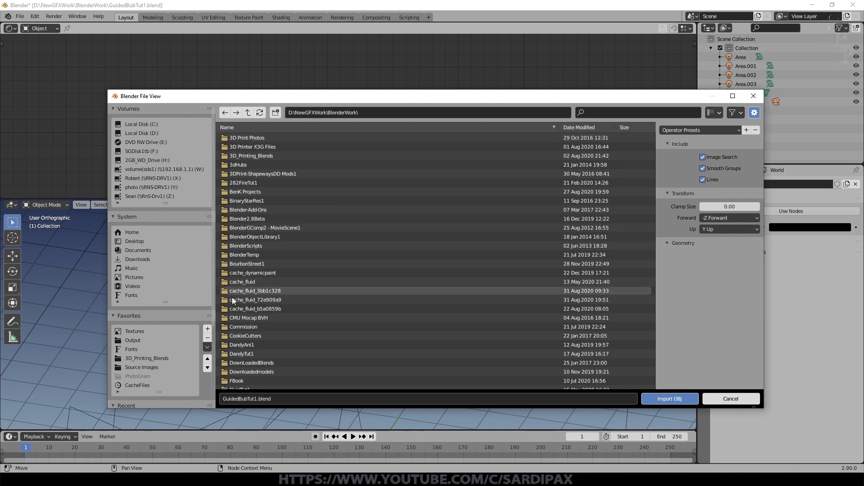
click(673, 330)
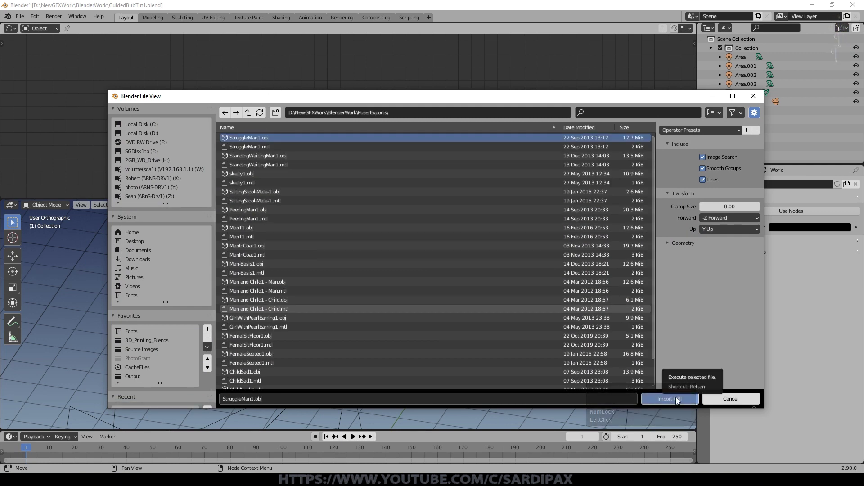
scroll(up, 3)
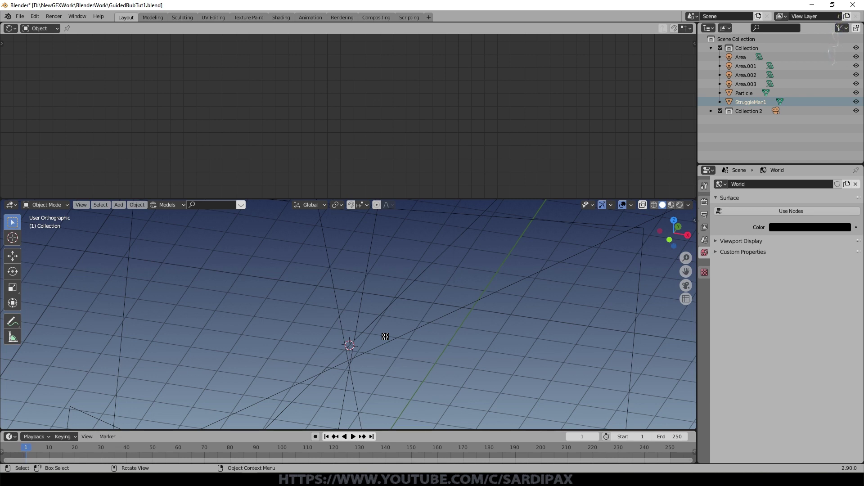
key(KP_Decimal)
scroll(down, 3)
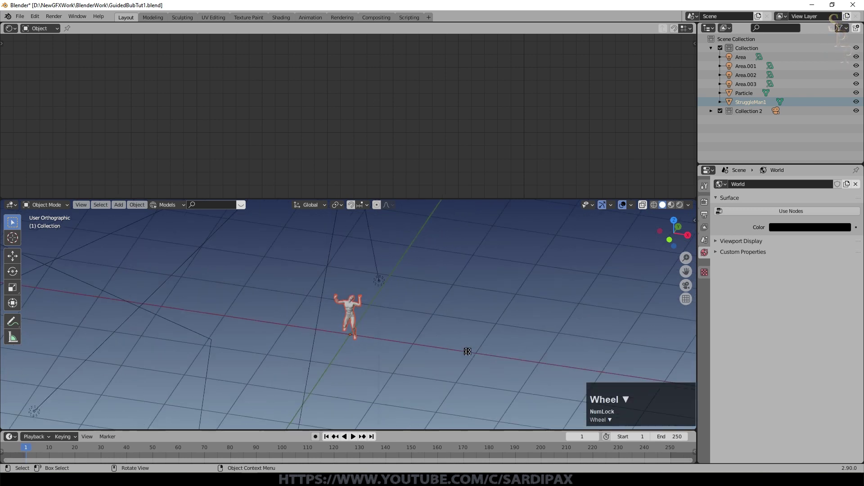
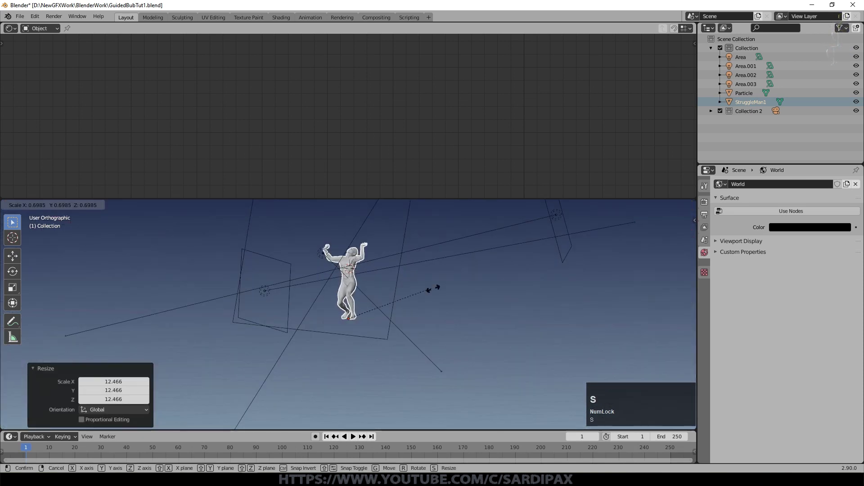
click(456, 297)
middle_click(418, 314)
click(854, 33)
click(848, 31)
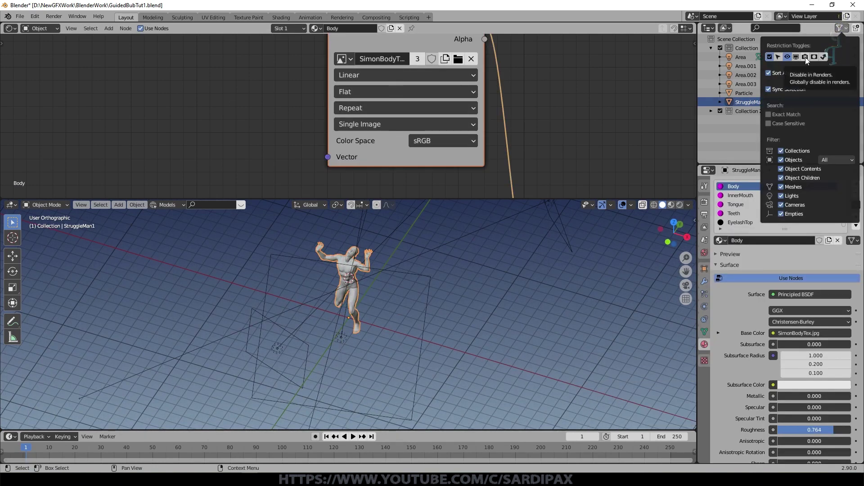
click(808, 58)
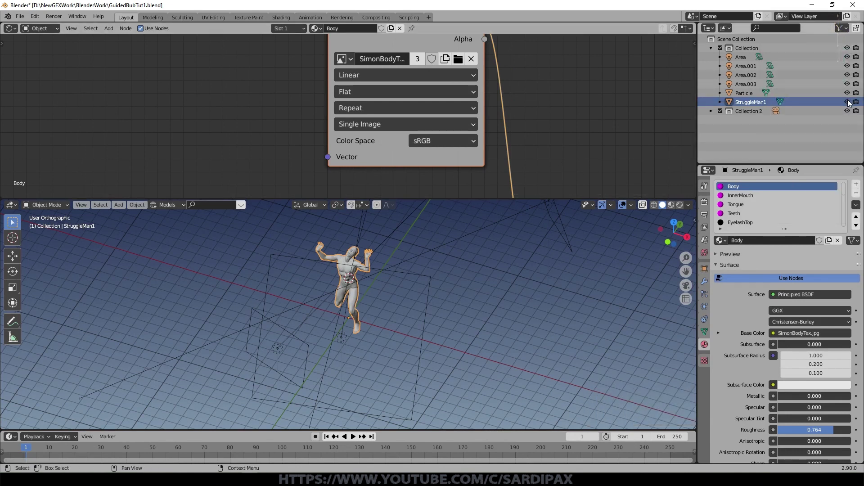
click(851, 102)
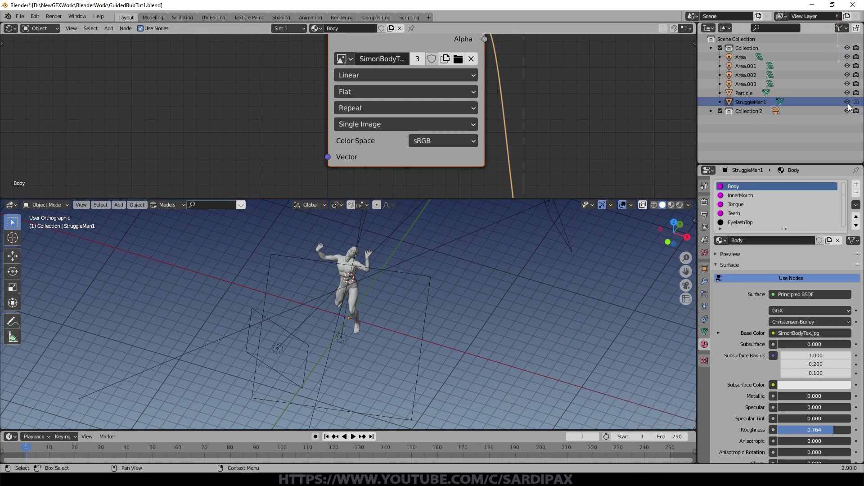
click(344, 250)
scroll(up, 3)
middle_click(399, 327)
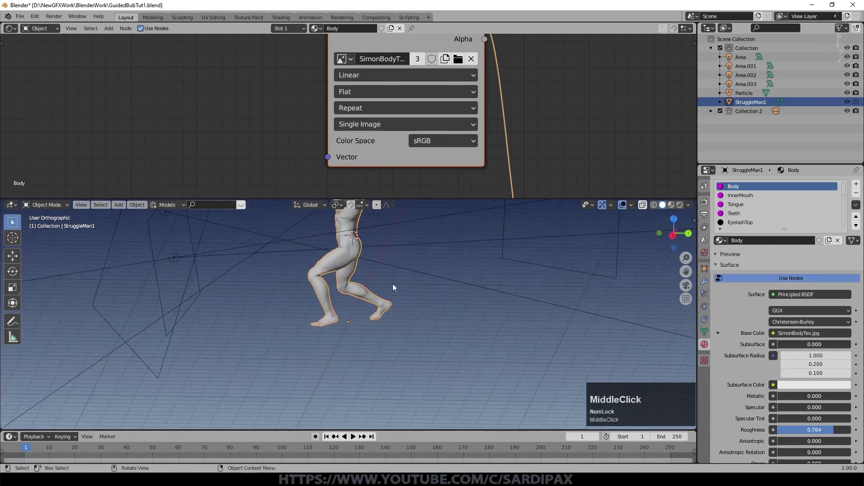
- Add a Circle mesh and place filled discs beneath both of the figure's feet
key(shift+a)
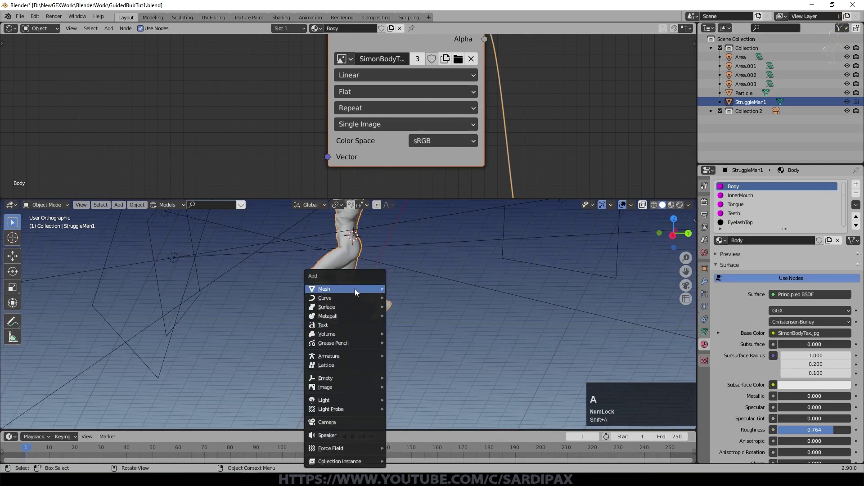
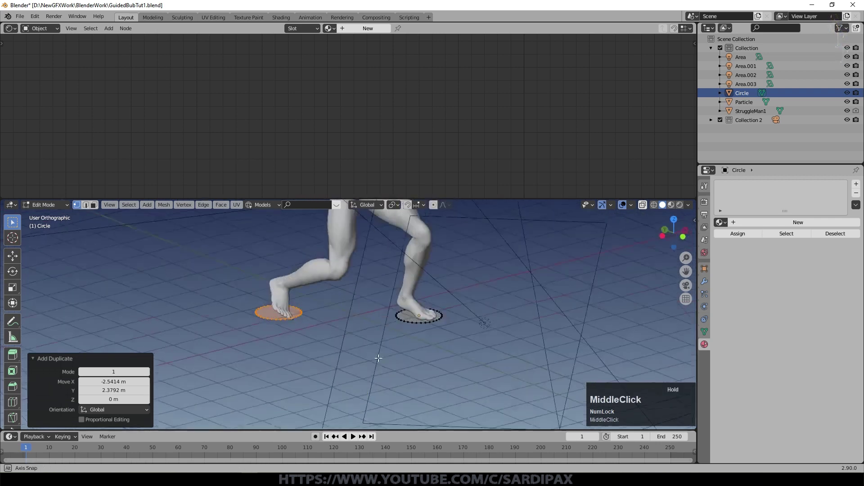
scroll(down, 3)
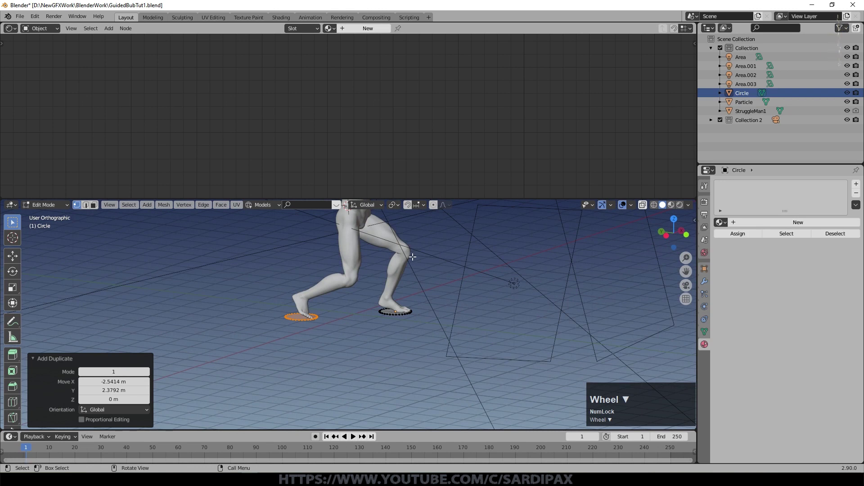
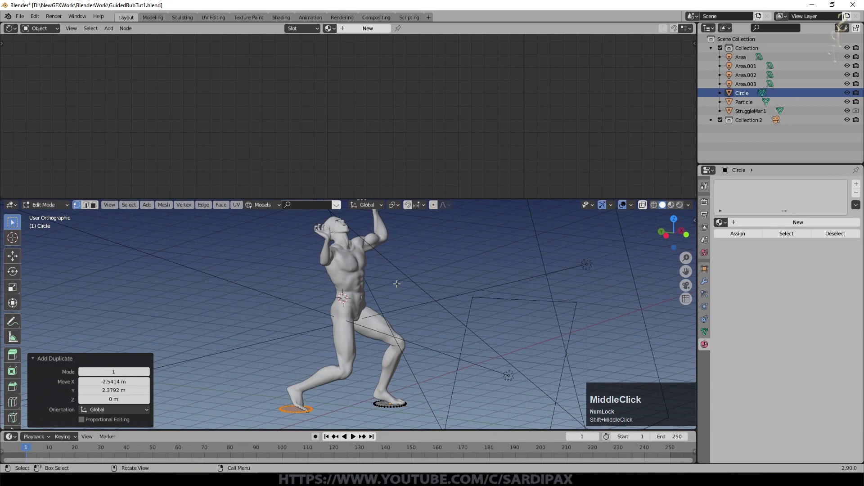
- Return to Object Mode, rename the Circle discs to ParticleEmit and save the file
key(Tab)
middle_click(419, 333)
click(650, 180)
scroll(up, 3)
click(706, 293)
key(ctrl+s)
- Add a particle system emitting 1000 particles until frame 250 with lifetime 250
click(859, 184)
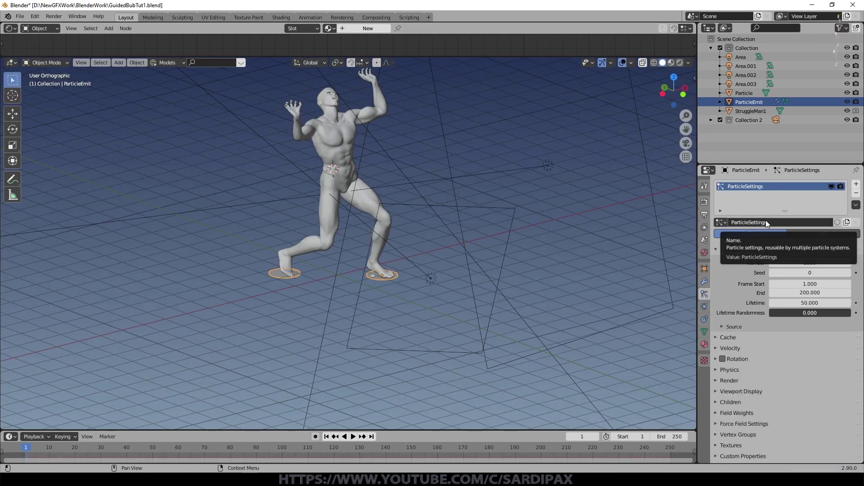
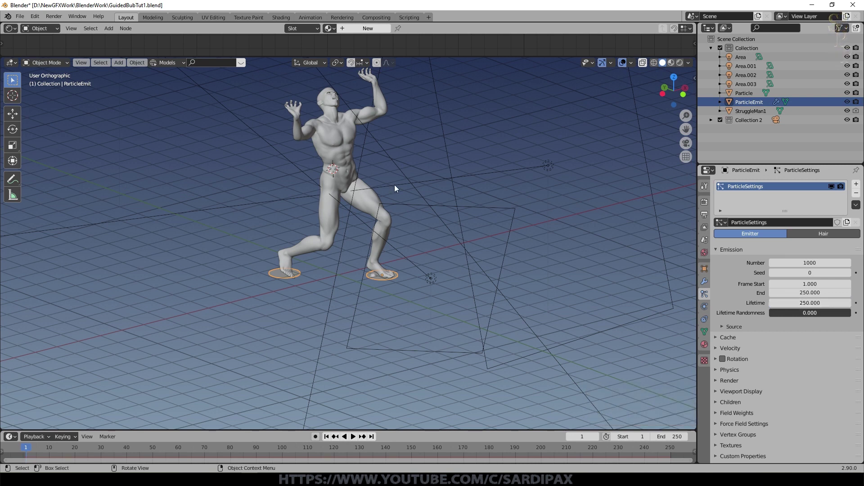
key(shift+Num_Lock)
scroll(up, 3)
middle_click(577, 174)
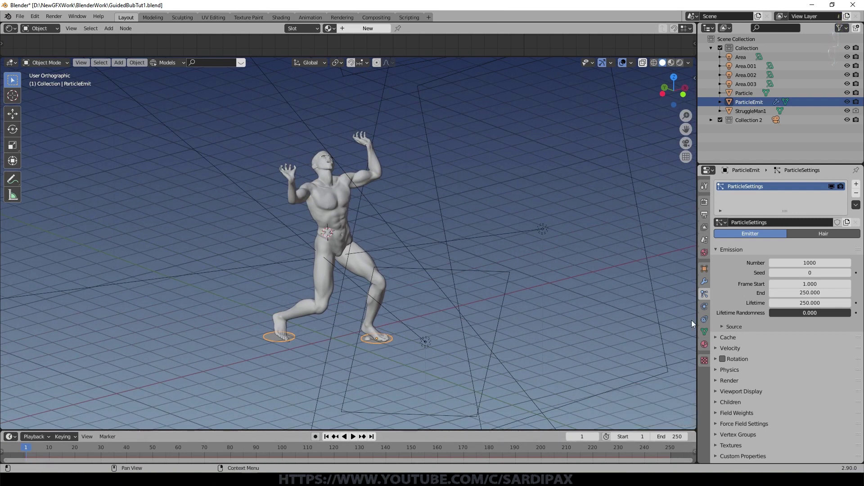
scroll(up, 3)
- Preview the emission in playback, then stop and rewind to the start
click(353, 440)
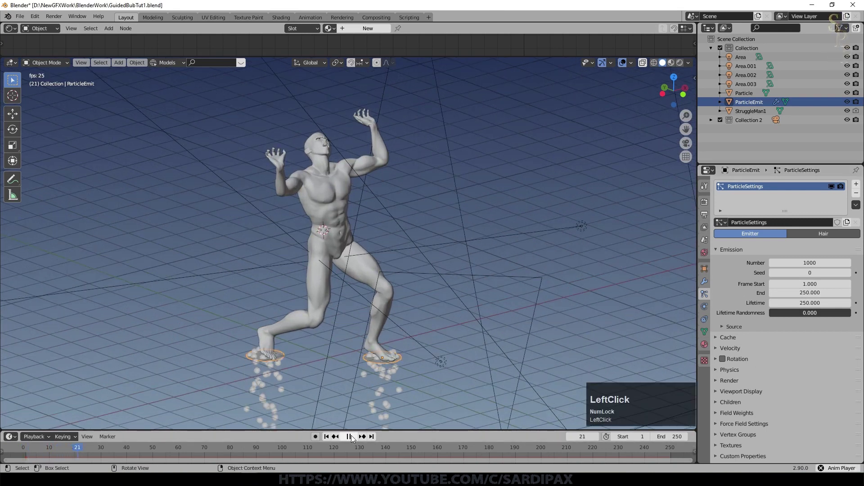
scroll(down, 3)
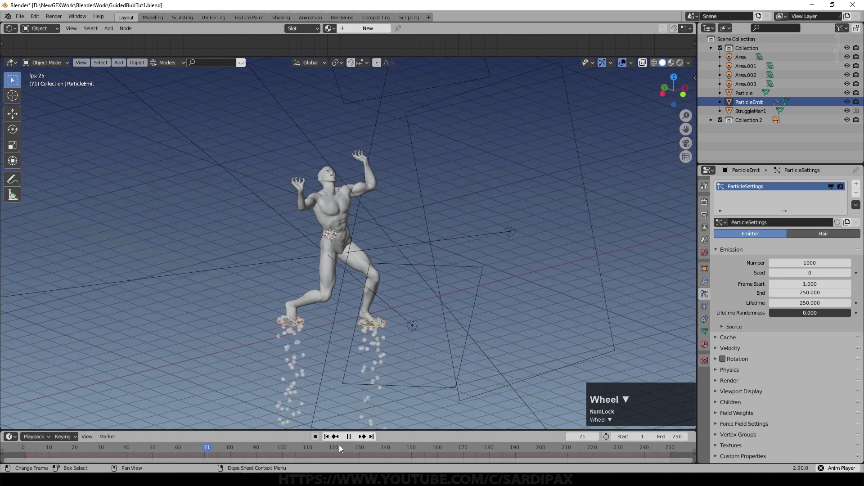
click(351, 441)
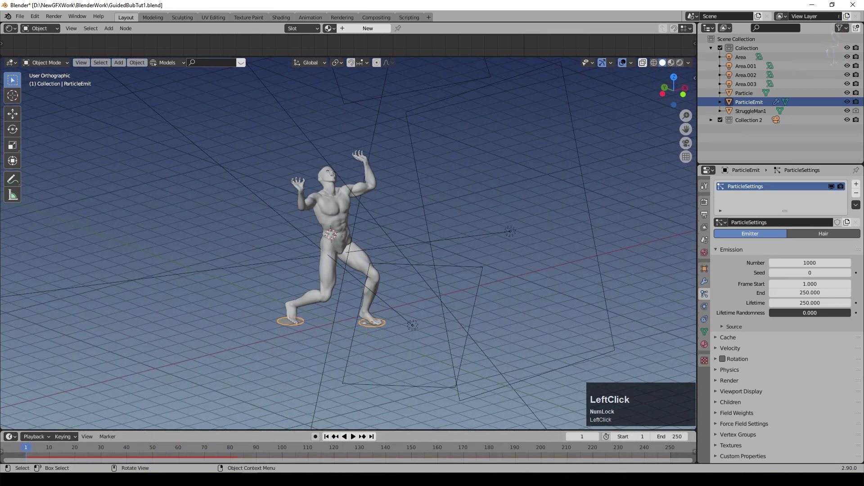
scroll(down, 3)
scroll(down, 3)
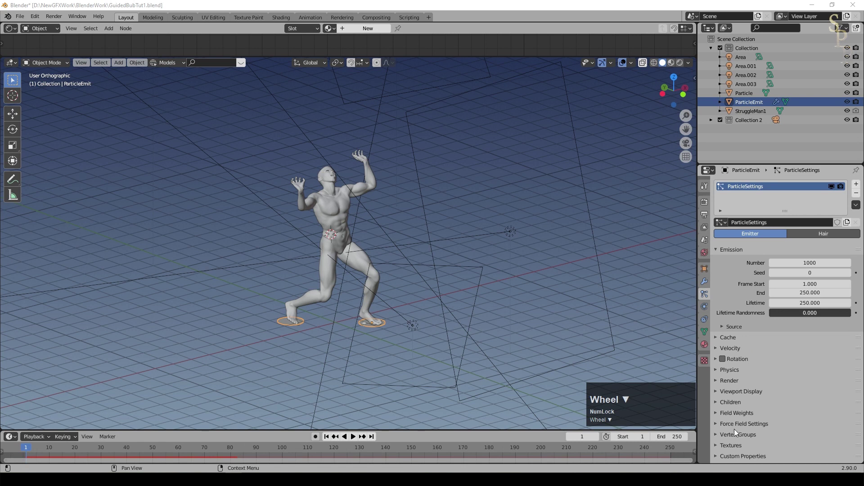
- Set the particles' Gravity field weight to -0.2 so they float upward
click(720, 417)
scroll(down, 3)
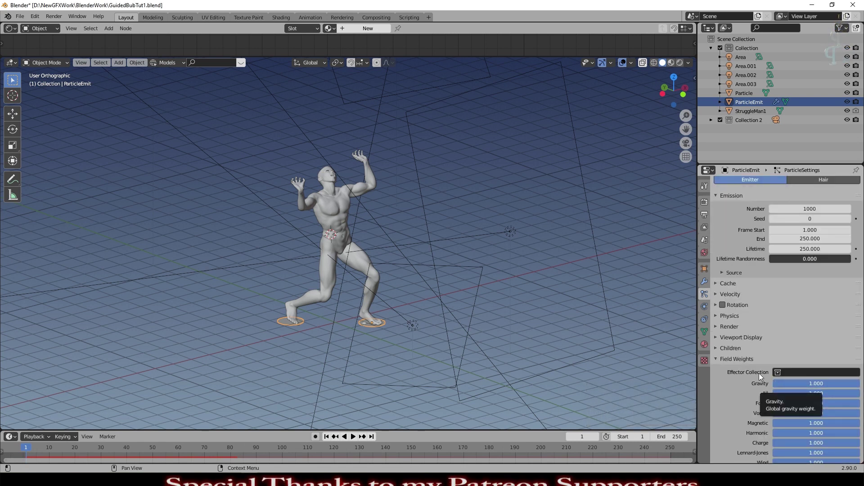
click(825, 383)
key(KP_Subtract)
key(KP_Decimal)
key(KP_2)
key(KP_Enter)
- Replay to confirm the particles rise, then stop at frame 1 with emission source shown
click(356, 436)
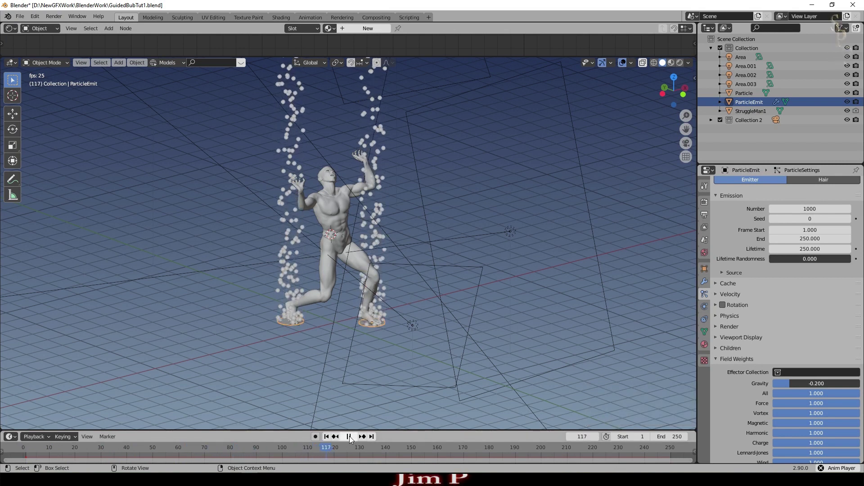
scroll(up, 3)
click(724, 329)
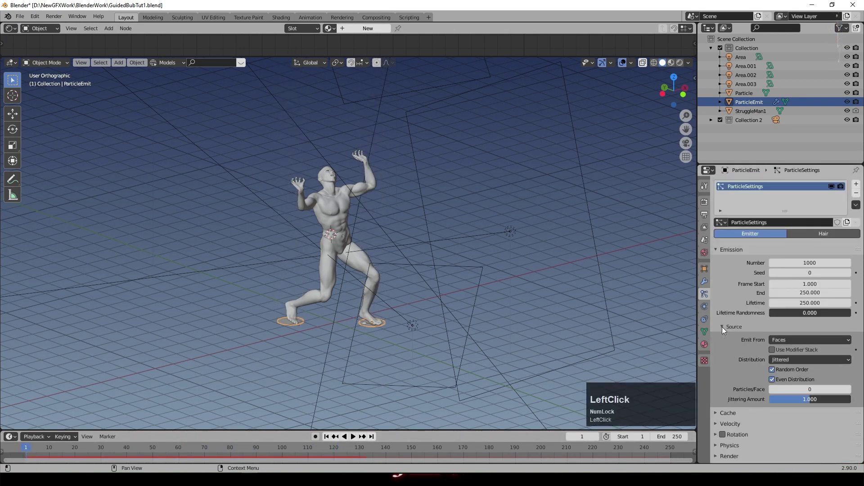
click(725, 327)
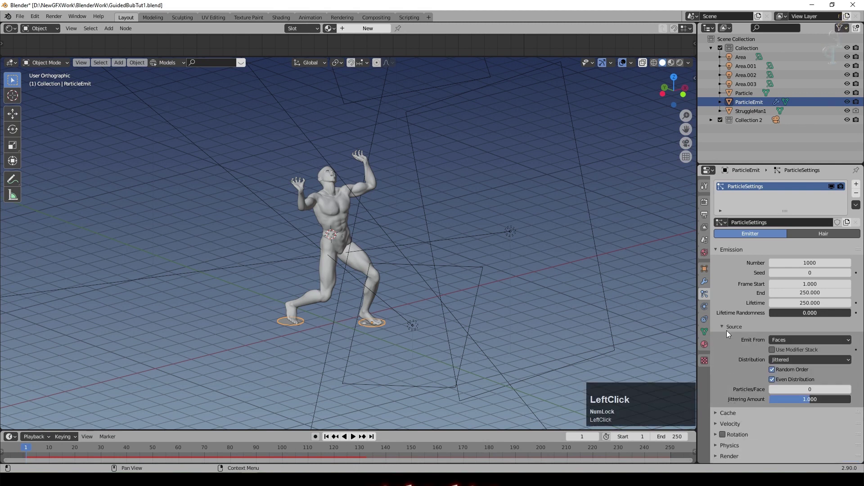
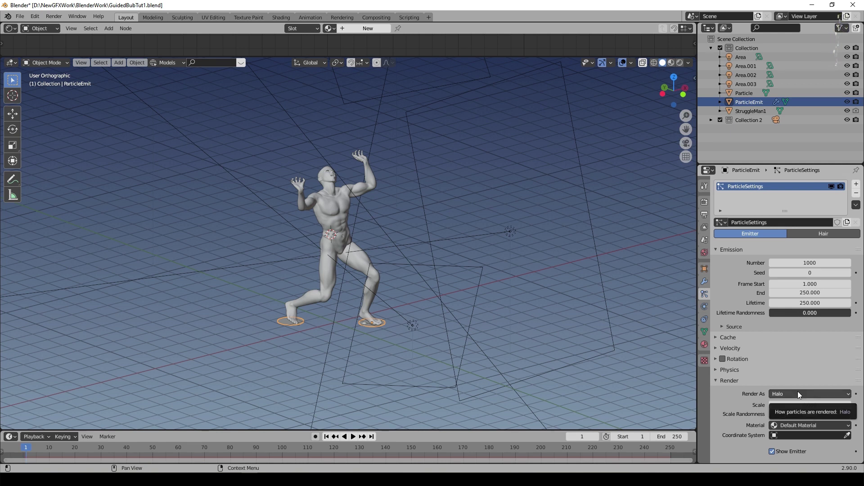
- Render the particles as Object instances using the Particle sphere at scale 0.05
click(795, 394)
click(790, 349)
scroll(down, 3)
click(814, 406)
click(357, 441)
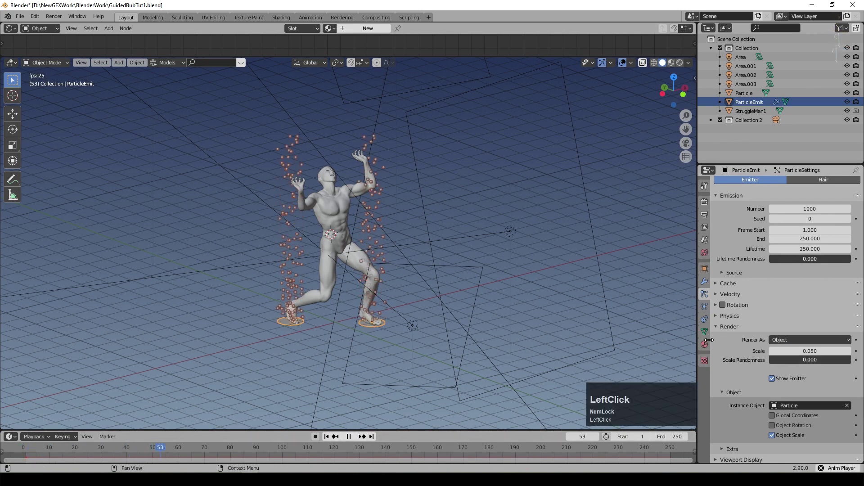
- Play the animation to see small balls rising around the figure
scroll(down, 3)
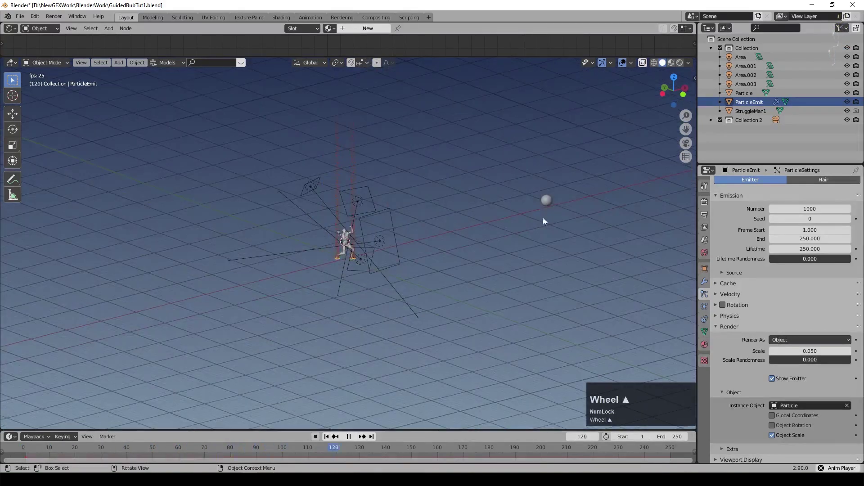
click(552, 203)
scroll(down, 3)
click(723, 445)
scroll(up, 3)
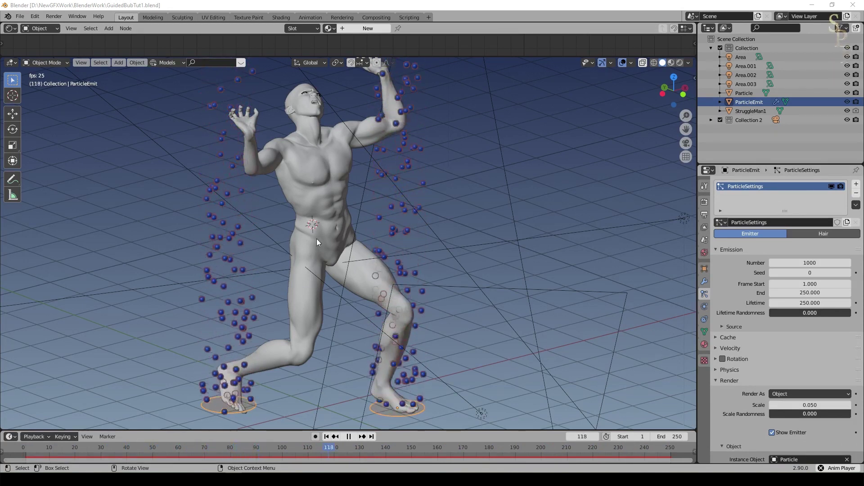
- Give StruggleMan1 a Point force field with Strength -8 in Physics properties
click(316, 247)
click(710, 308)
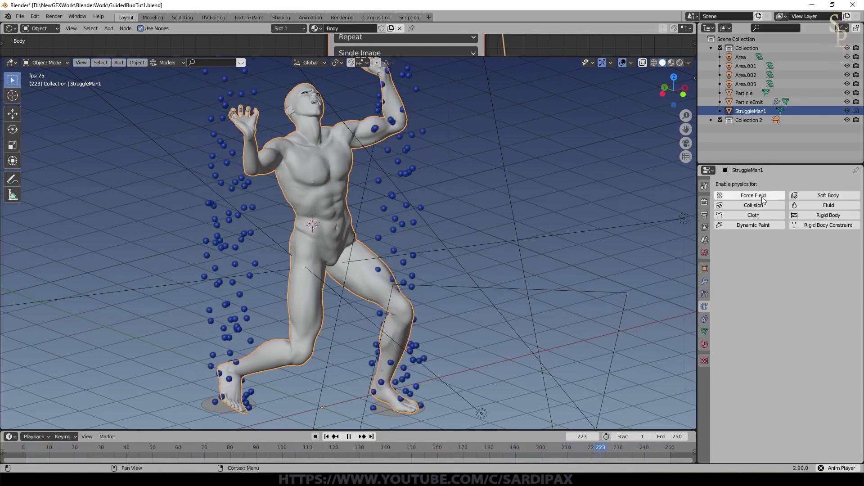
click(763, 199)
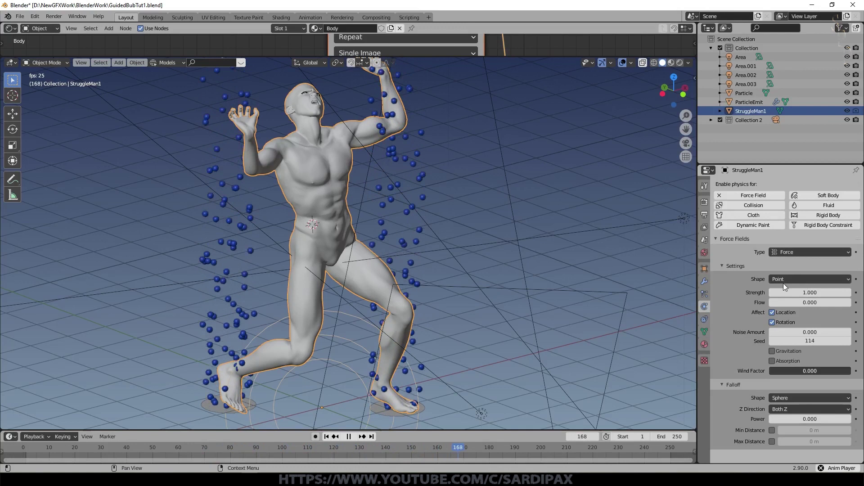
click(799, 288)
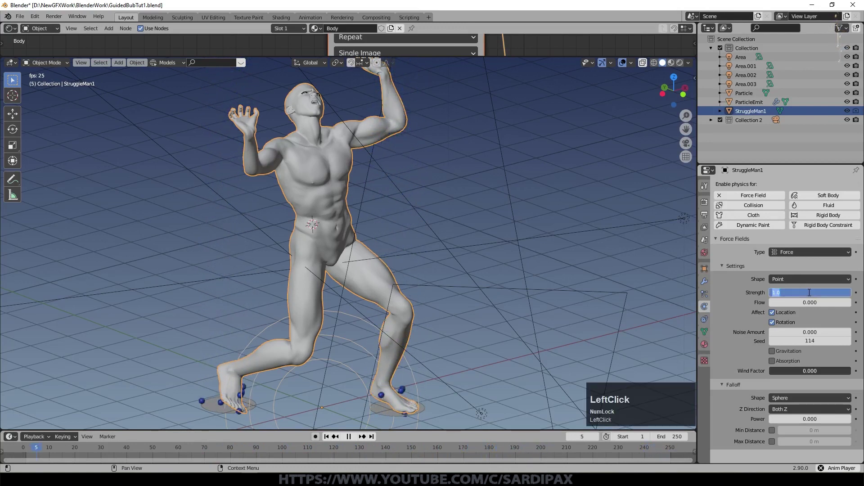
key(KP_Subtract)
key(KP_8)
key(KP_Enter)
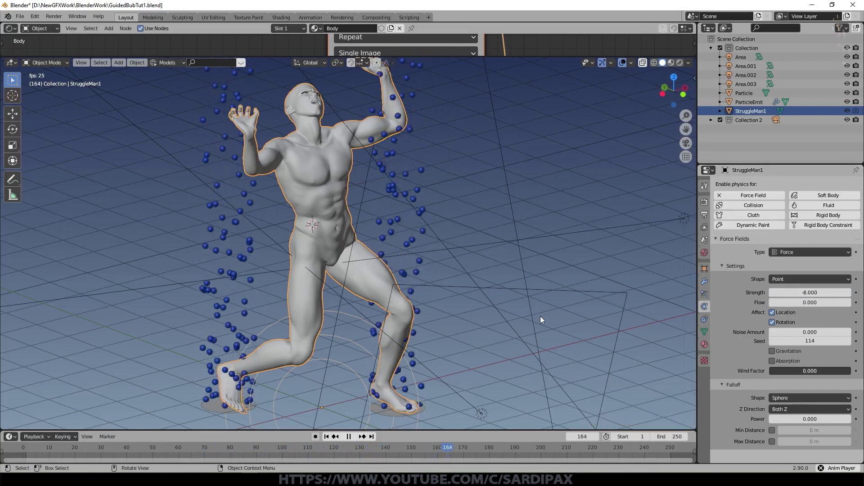
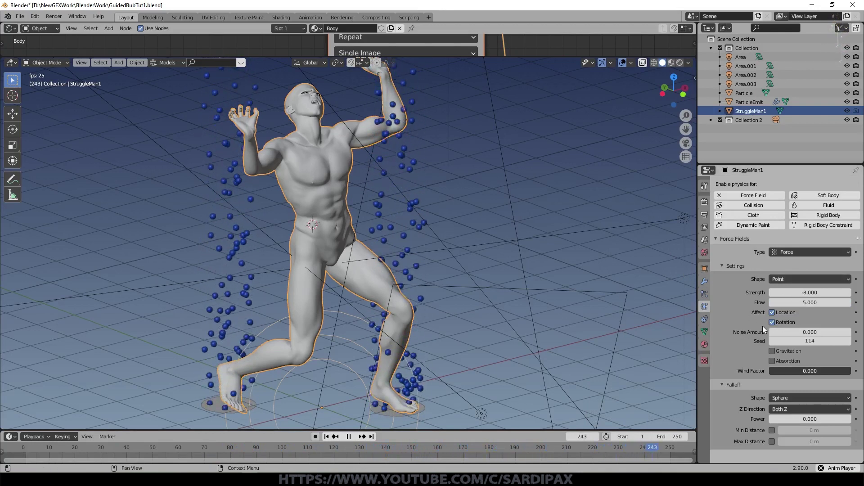
- Set the field's Flow 5, Noise 10 and seed, then play to watch the bubbles scatter
click(779, 324)
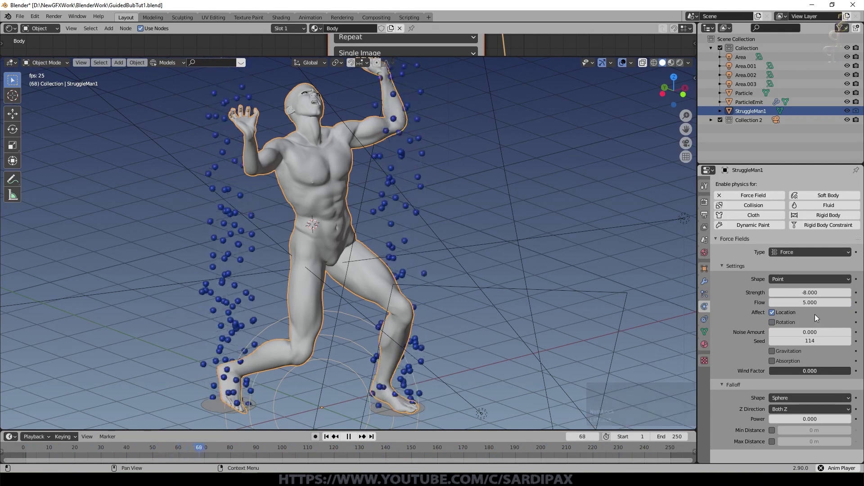
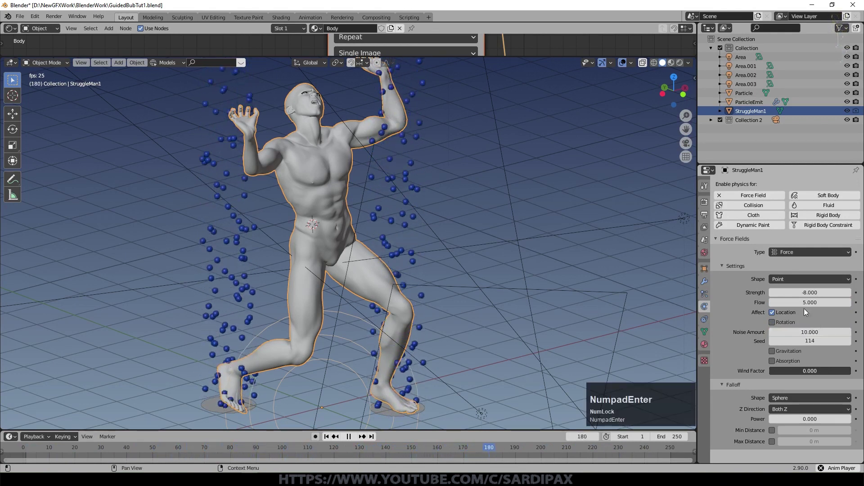
scroll(down, 3)
click(776, 446)
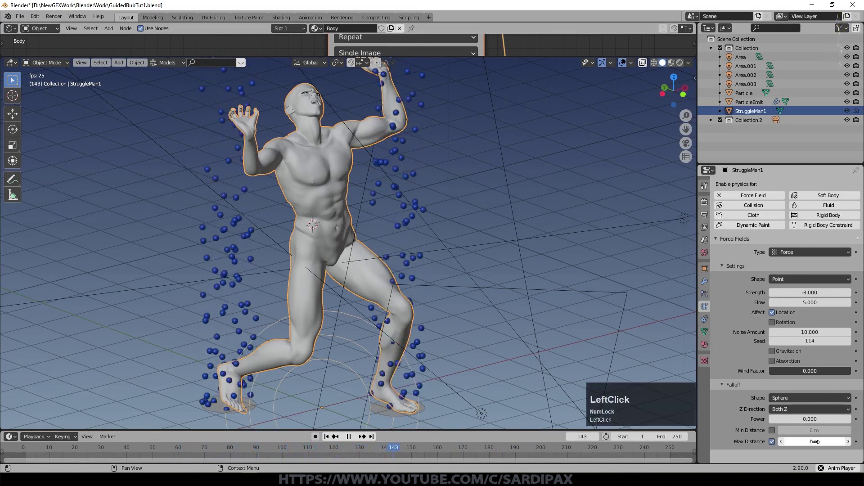
key(KP_2)
key(KP_Decimal)
key(KP_7)
key(KP_5)
key(KP_Enter)
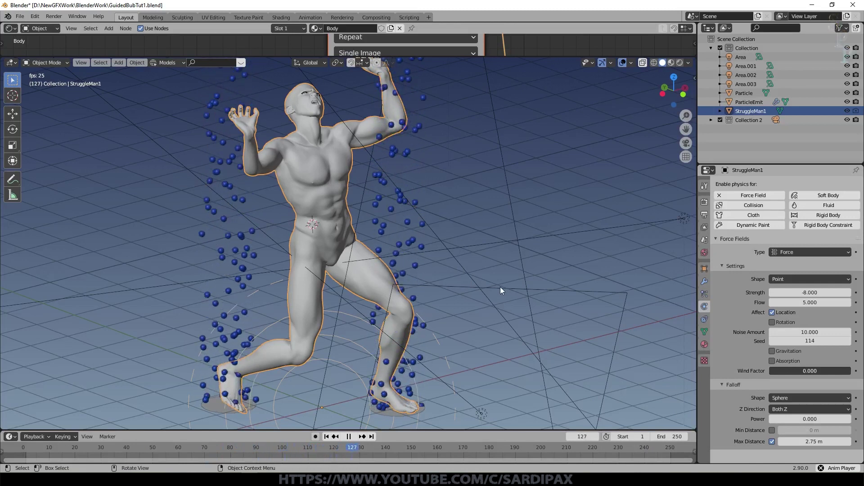
scroll(up, 3)
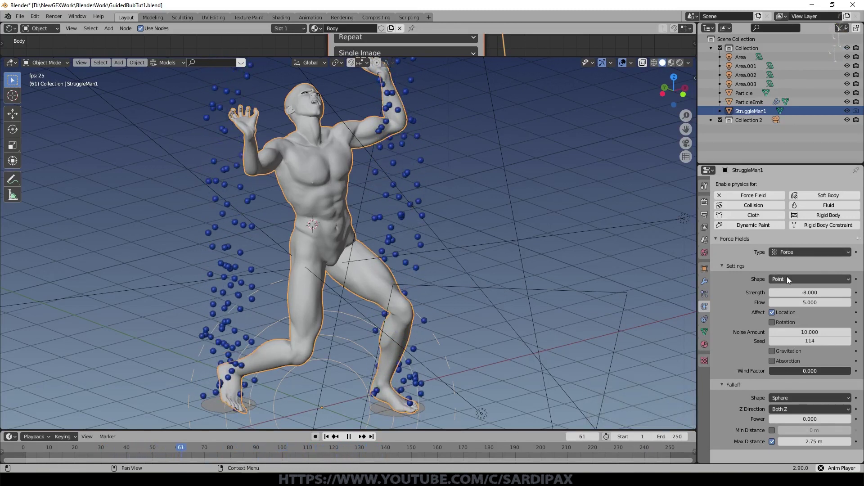
- Change the force field Shape to Surface and play so bubbles cling along the body
click(791, 279)
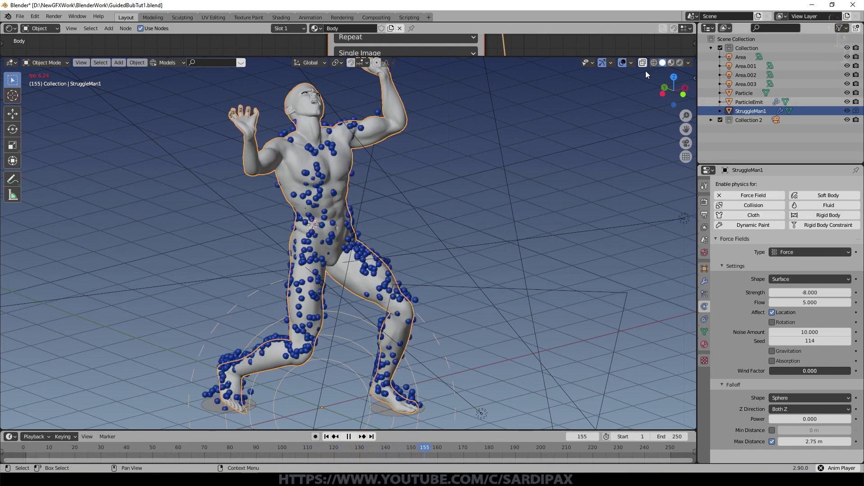
click(626, 66)
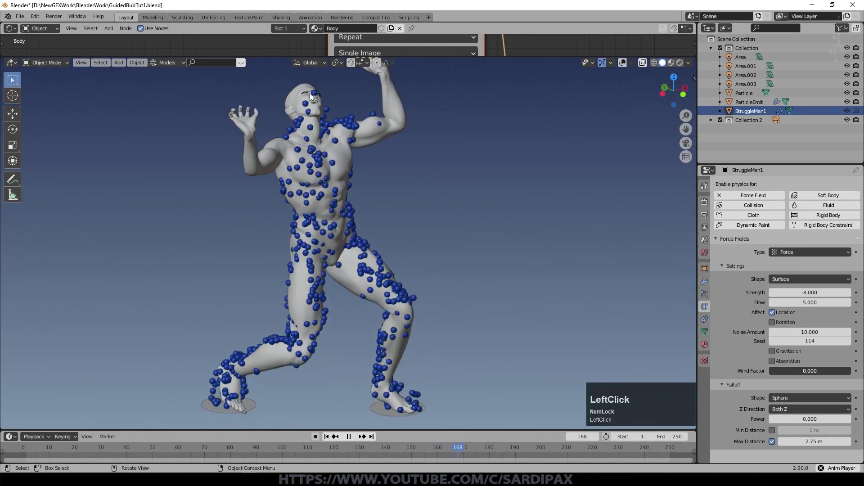
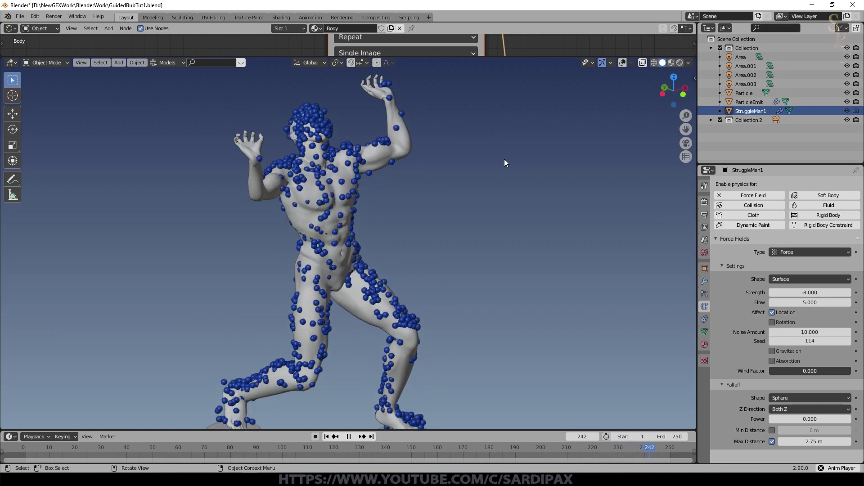
- Preview the scene in Rendered and Material shading with the figure hidden, then return to Solid
middle_click(506, 161)
key(space)
click(683, 66)
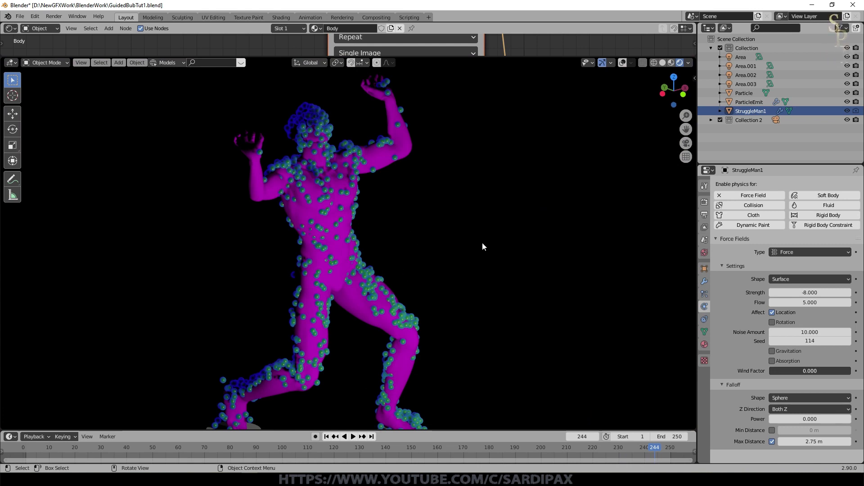
click(851, 111)
middle_click(513, 229)
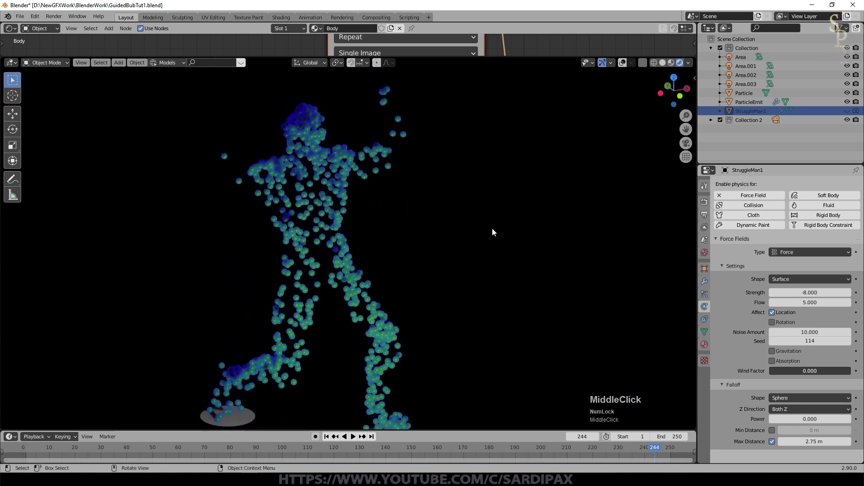
scroll(up, 3)
scroll(down, 3)
click(677, 61)
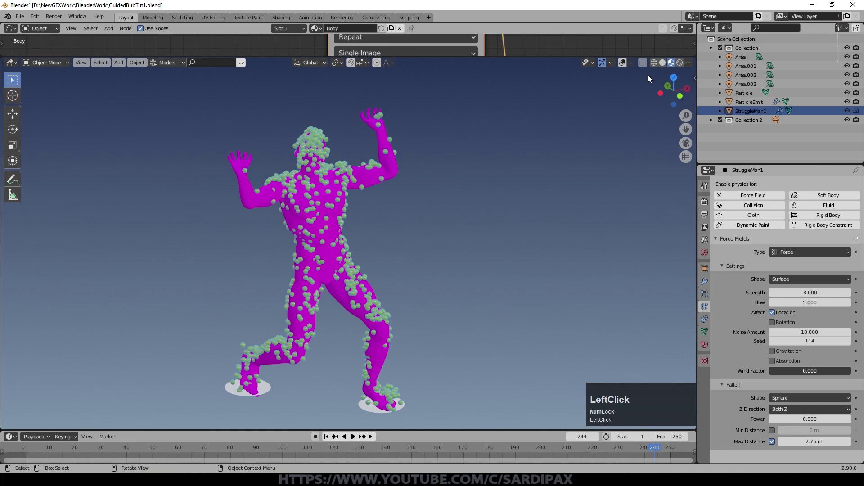
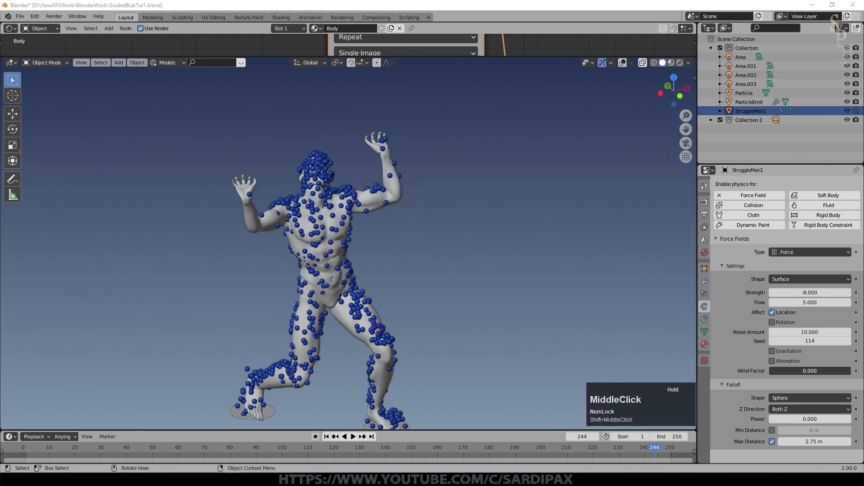
click(379, 247)
- Add a Force Field object named Field and move it up above the figure's raised hands
key(shift+a)
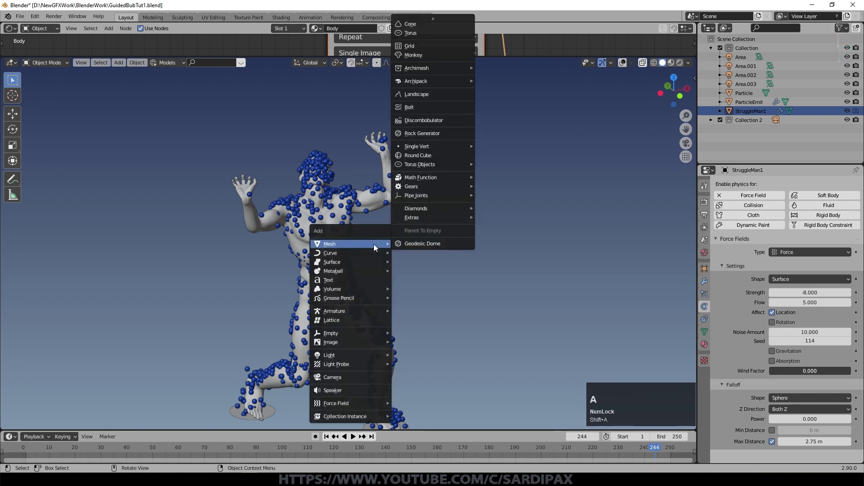
click(353, 407)
click(425, 285)
key(g)
click(352, 164)
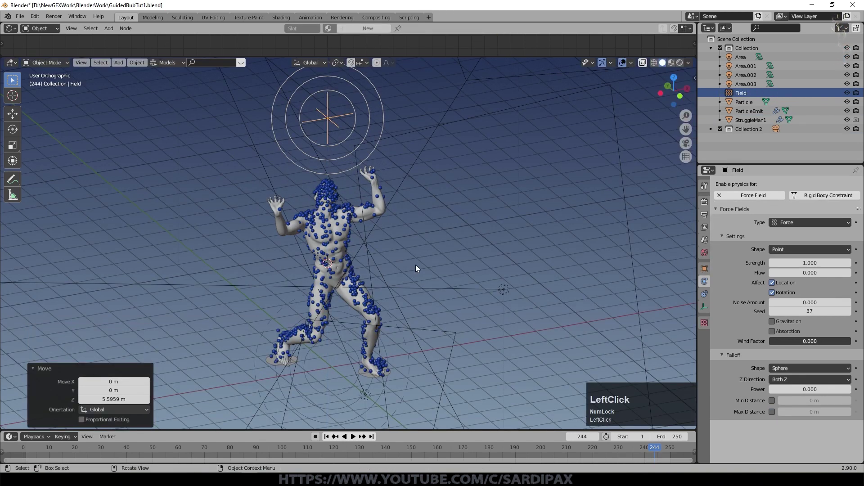
middle_click(419, 266)
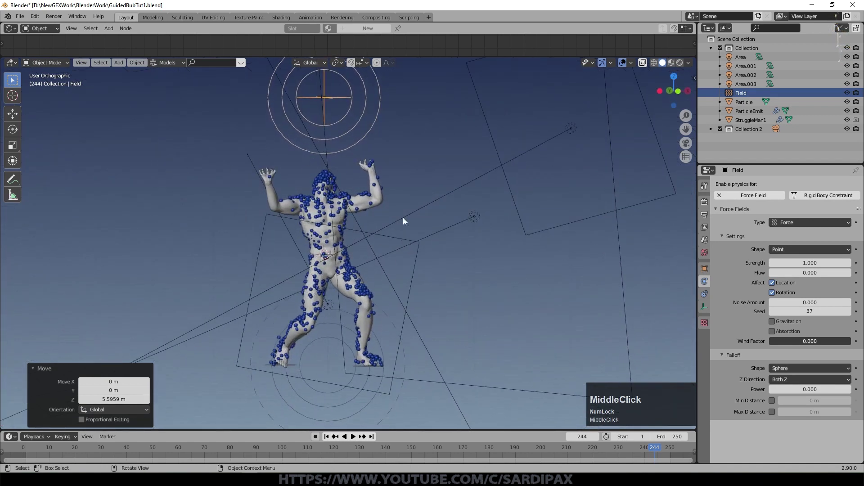
middle_click(414, 238)
key(g)
click(438, 217)
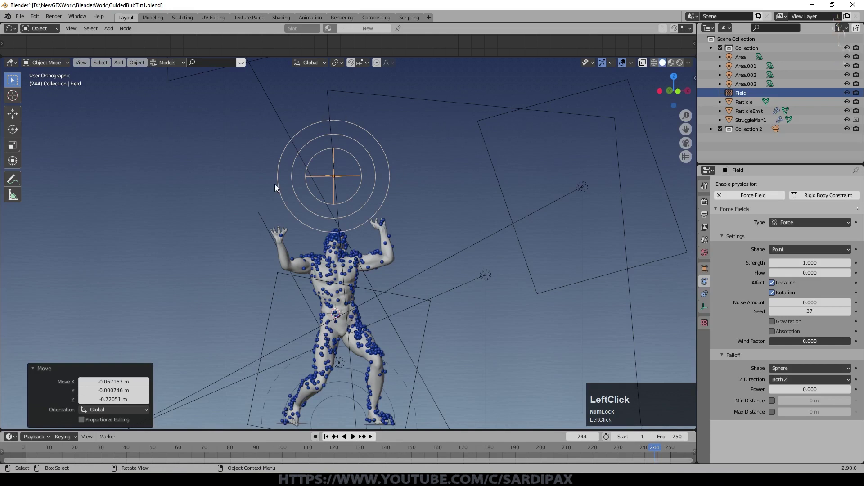
middle_click(481, 228)
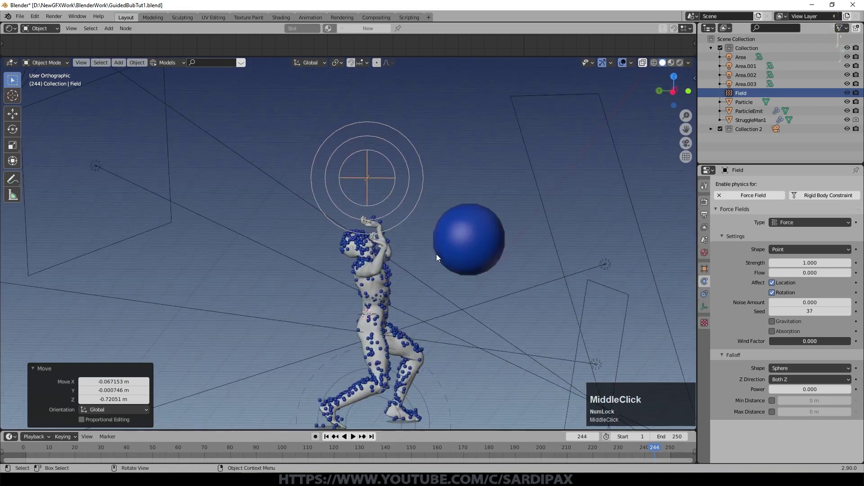
middle_click(389, 221)
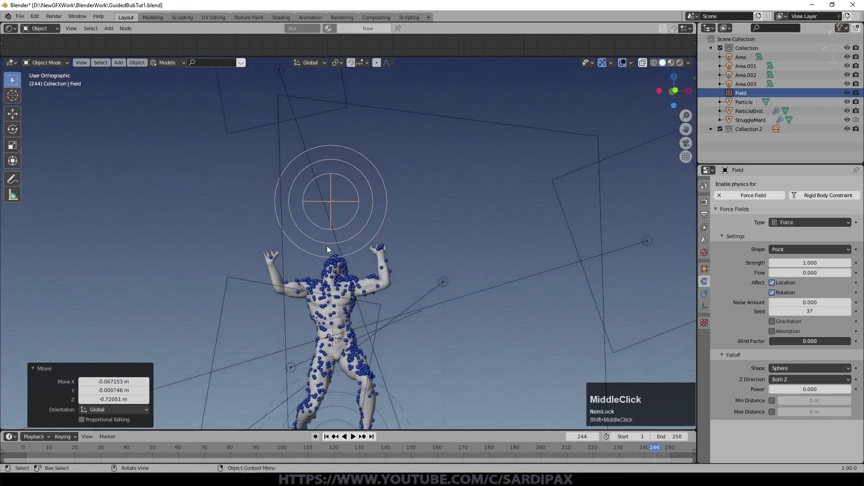
scroll(up, 3)
- Set Field Strength -9, location only, with Falloff Max Distance 2.29 m
key(g)
click(384, 280)
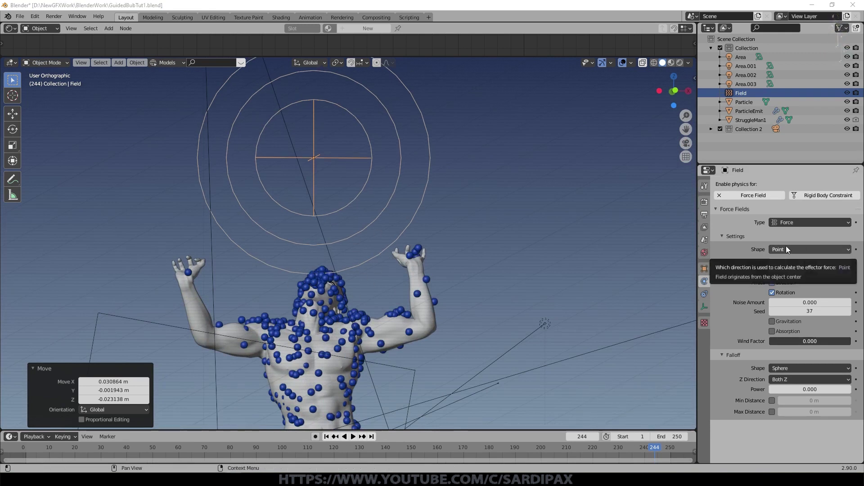
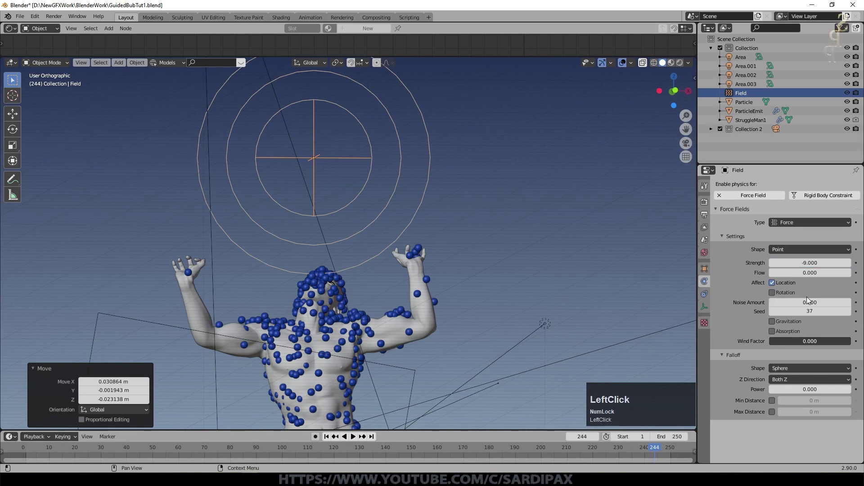
click(775, 415)
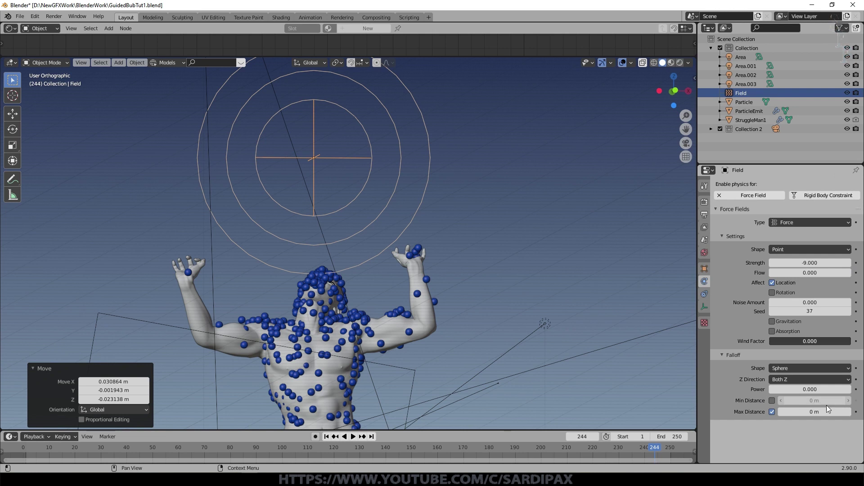
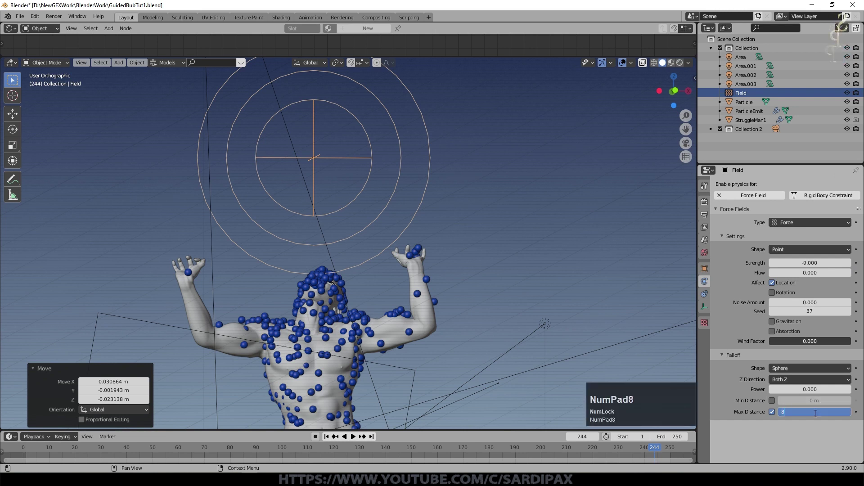
key(KP_Enter)
scroll(down, 3)
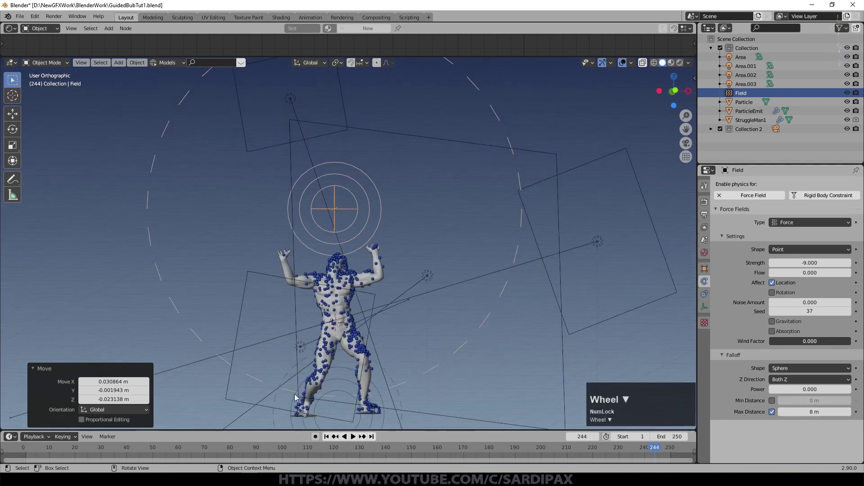
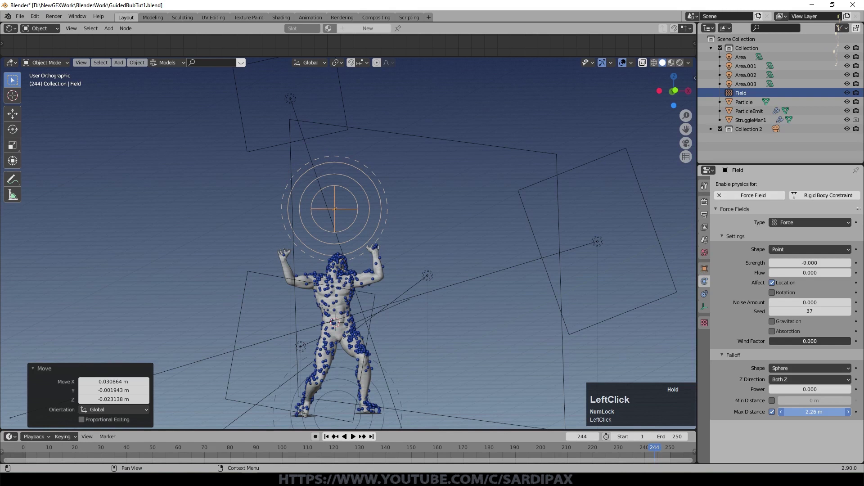
scroll(up, 3)
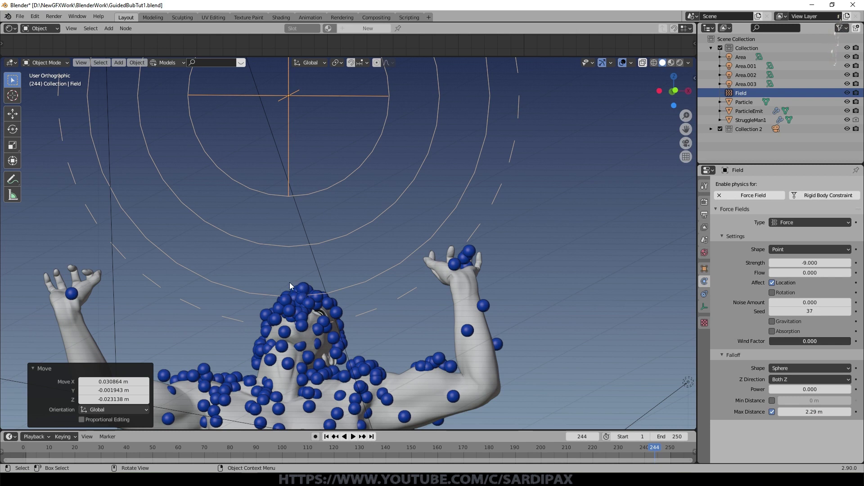
scroll(down, 3)
- Rewind to frame 1 and play to watch bubbles stream up into the Field above the head
click(331, 443)
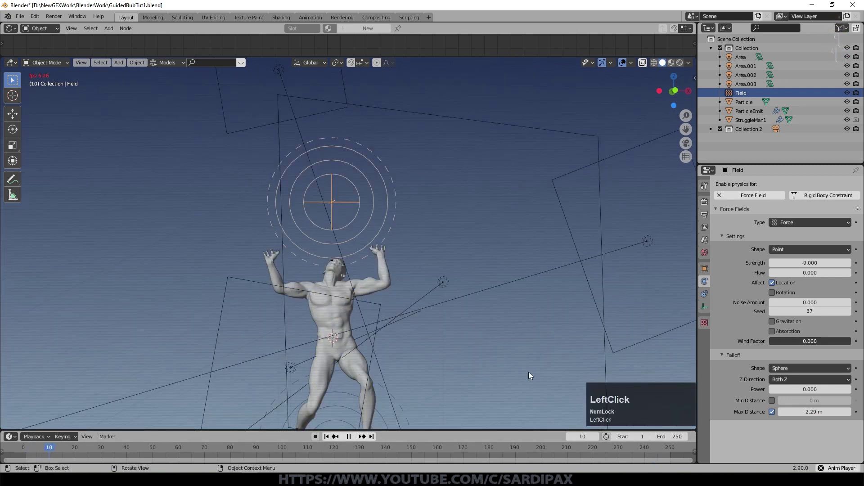
click(512, 341)
scroll(down, 3)
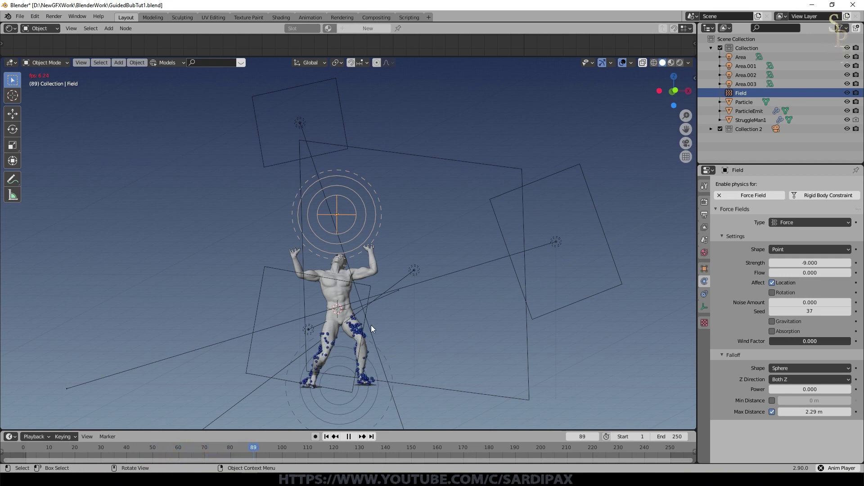
scroll(up, 3)
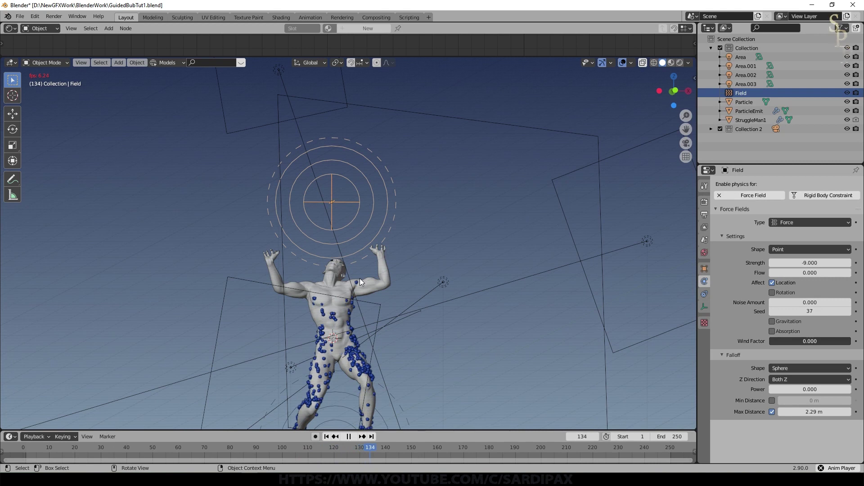
scroll(up, 3)
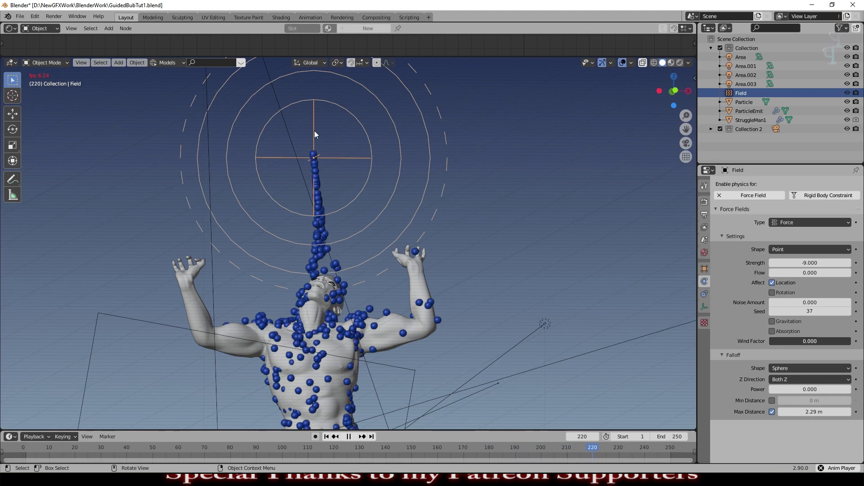
middle_click(436, 264)
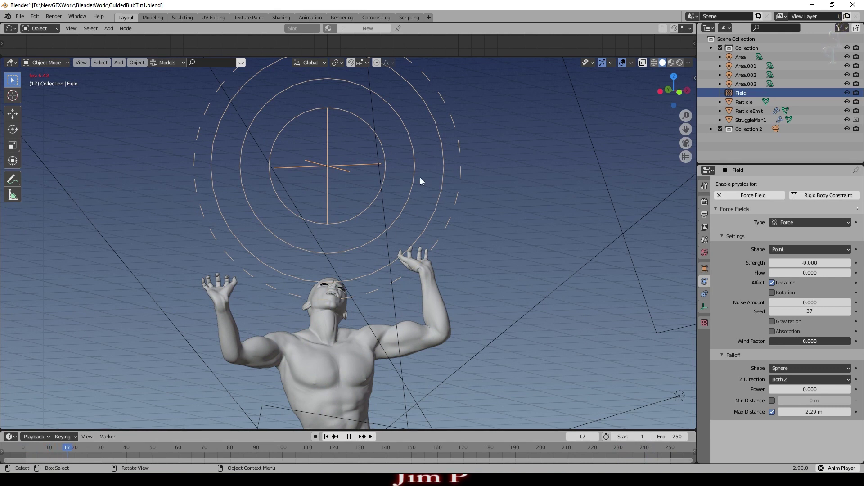
- Bake the particle cache for all 250 frames
scroll(down, 3)
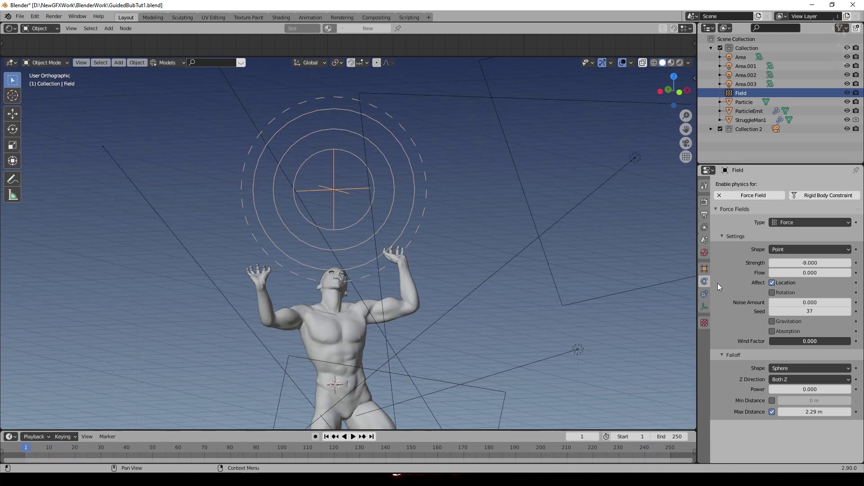
scroll(down, 3)
scroll(up, 3)
click(317, 418)
scroll(down, 3)
scroll(up, 3)
click(731, 319)
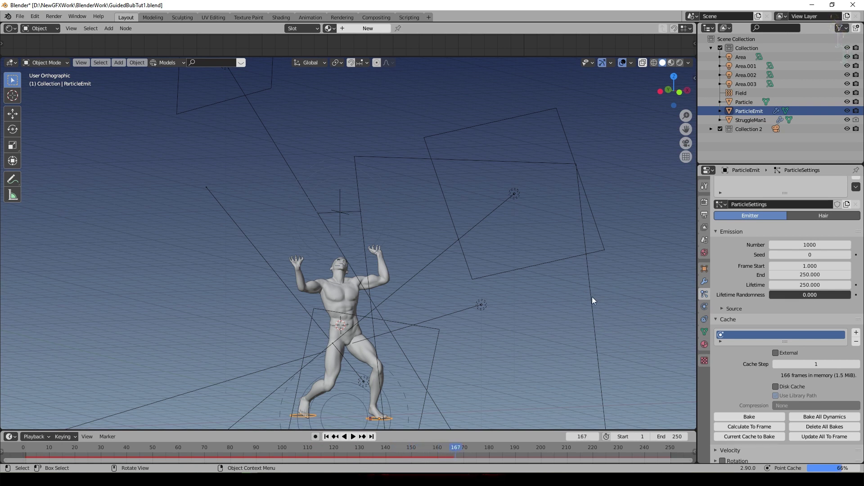
- Switch the viewport to Rendered shading showing the figure on black
scroll(down, 3)
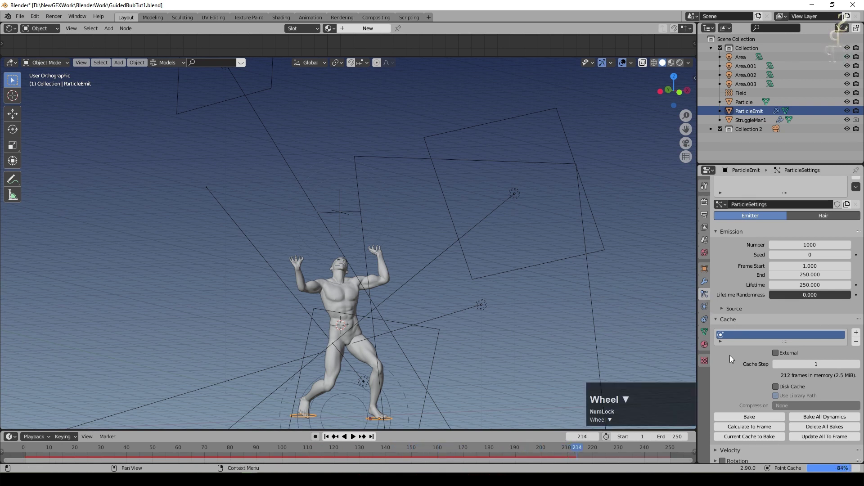
scroll(up, 3)
scroll(down, 3)
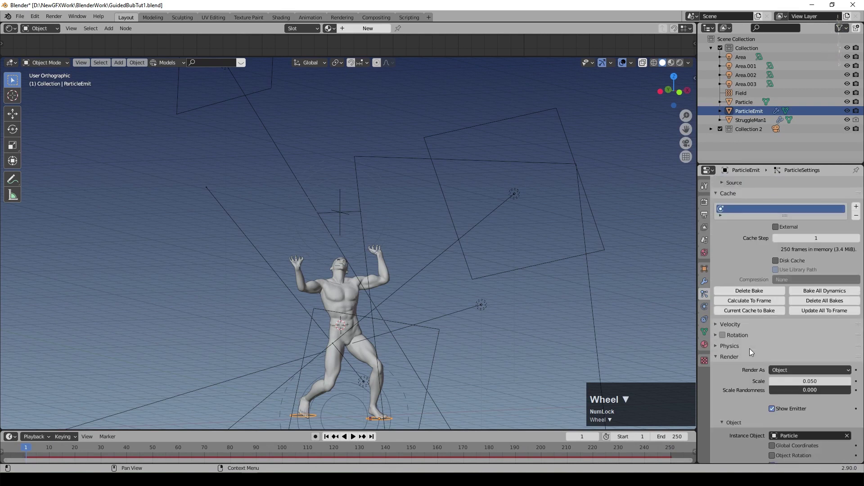
click(778, 396)
scroll(down, 3)
- Hide StruggleMan1 and play so blue bubbles rise up the invisible figure
click(683, 64)
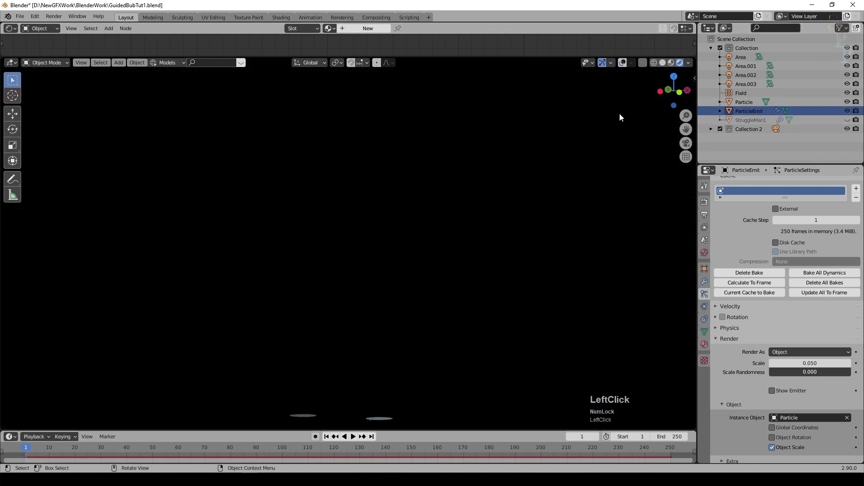
middle_click(559, 219)
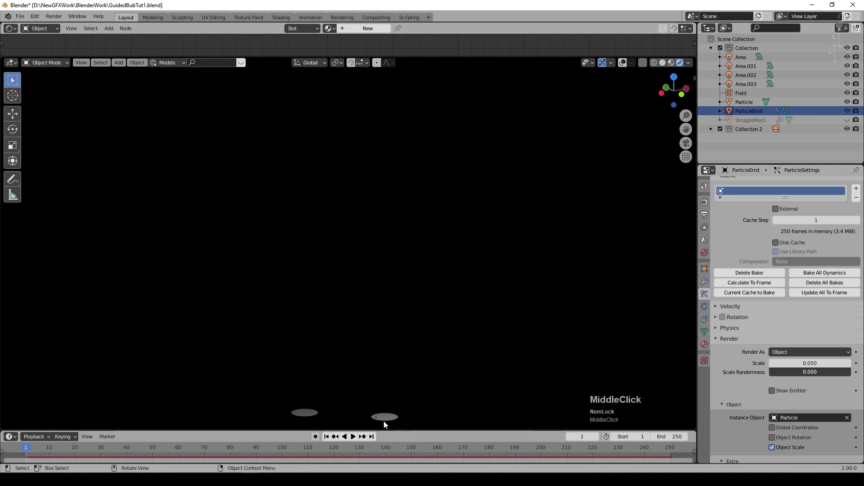
key(space)
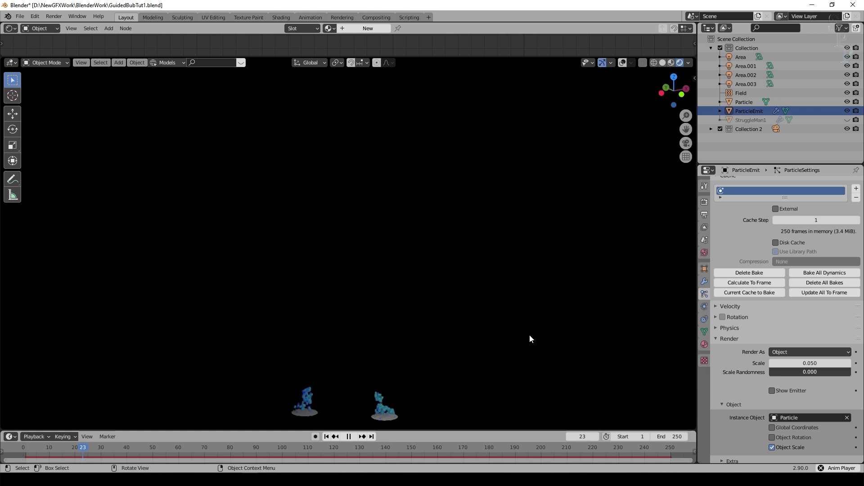
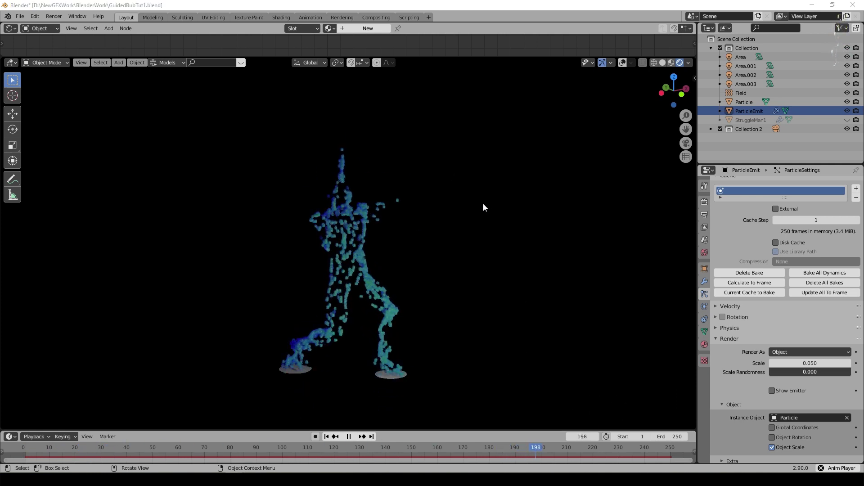
key(space)
- Stop playback, show the Eevee sample settings and zoom in on the bubble figure
click(600, 452)
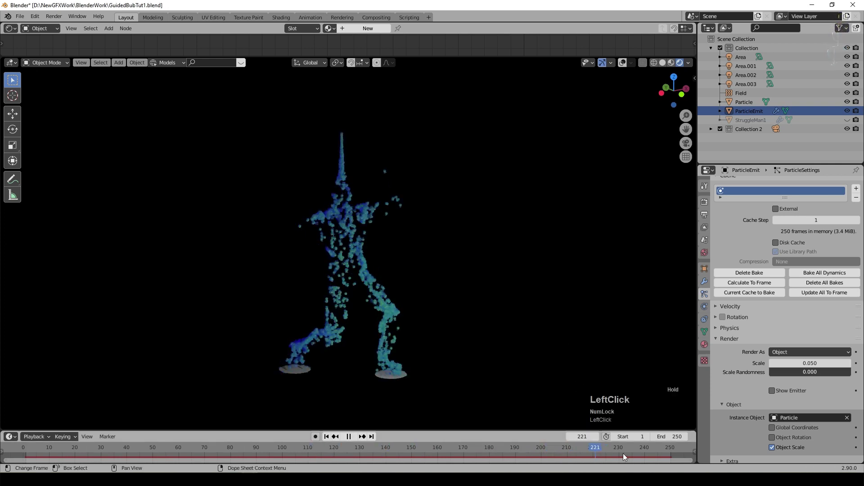
scroll(up, 3)
middle_click(574, 207)
- Enable Eevee Bloom in Render Properties with radius 7.5
click(721, 257)
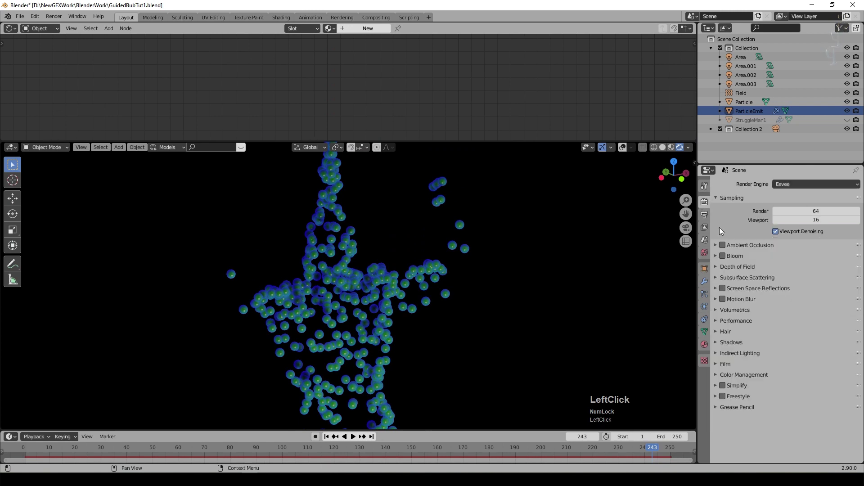
scroll(up, 3)
click(725, 261)
click(725, 257)
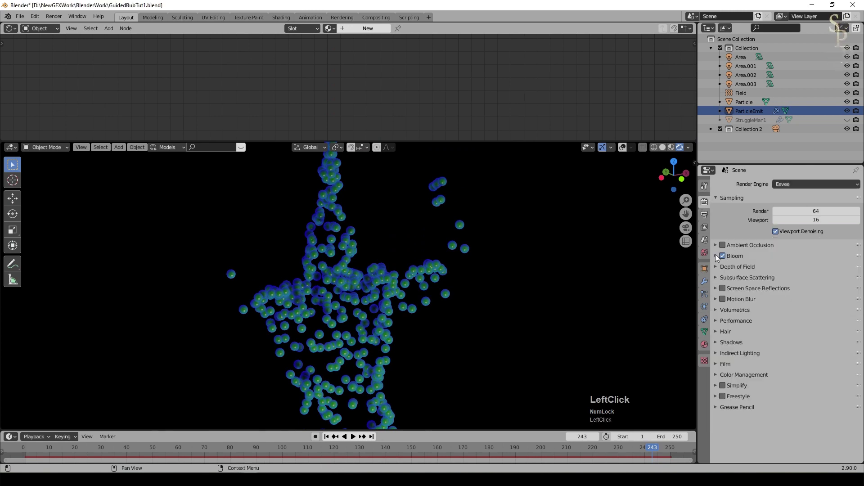
click(805, 268)
key(KP_Decimal)
key(KP_7)
key(KP_Enter)
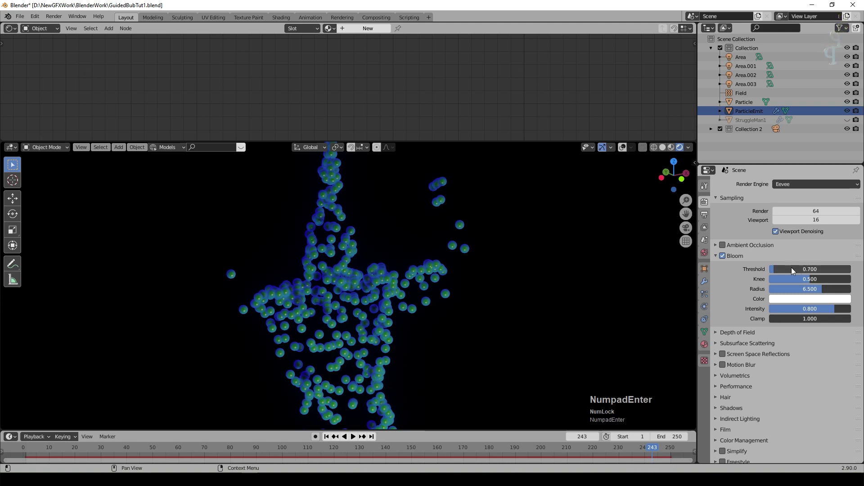
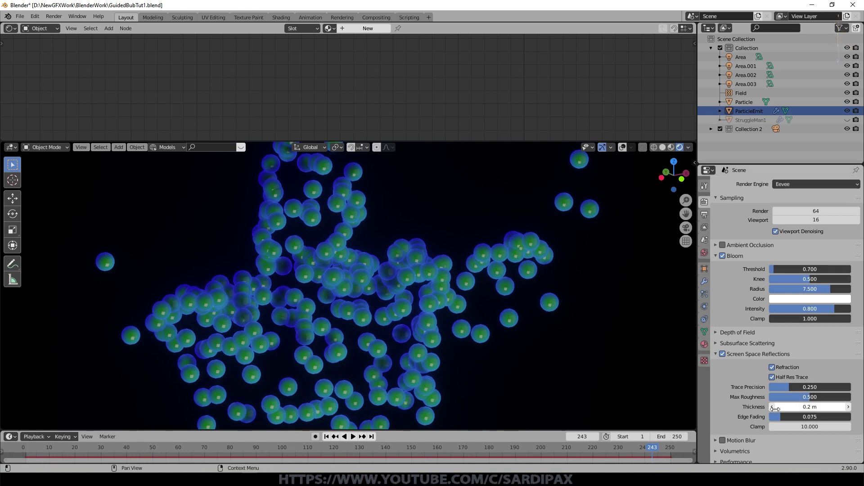
- Enable Screen Space Reflections with Refraction turned on
click(775, 409)
key(KP_Decimal)
key(KP_1)
key(KP_Enter)
click(813, 422)
click(778, 439)
scroll(down, 3)
click(714, 428)
- Set Color Management Look to Medium High Contrast
scroll(down, 3)
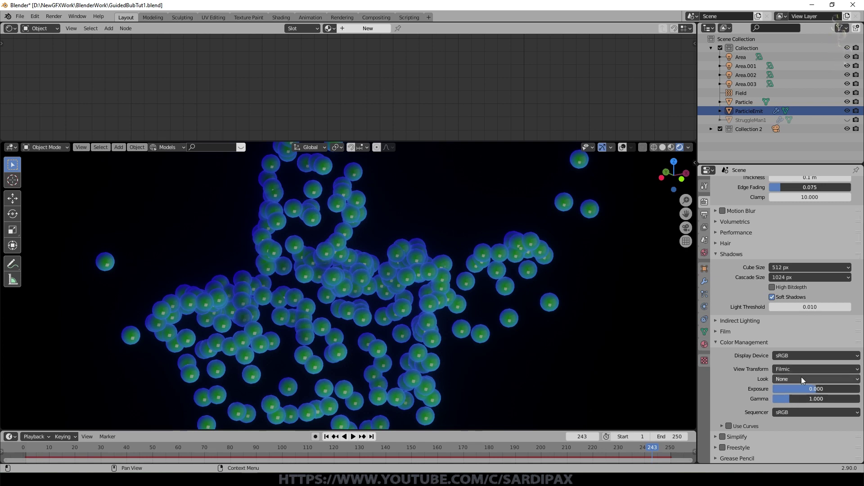
click(796, 379)
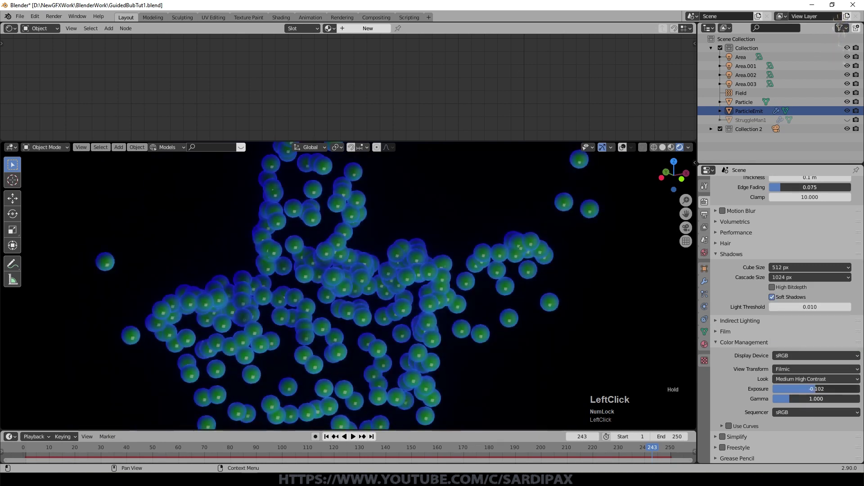
- From camera view, shift the camera to frame the bubble figure
key(KP_0)
click(713, 129)
key(g)
scroll(up, 3)
click(407, 241)
key(g)
click(403, 243)
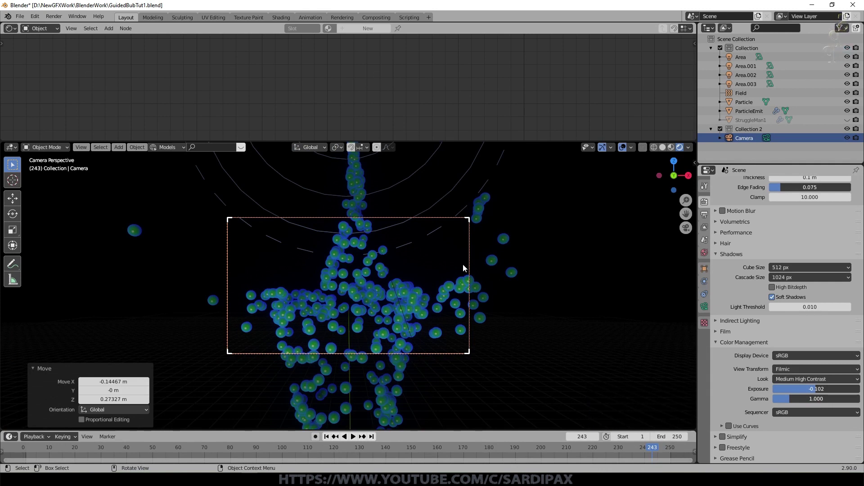
- Enable compositor Use Nodes, linking Render Layers to Composite
click(562, 335)
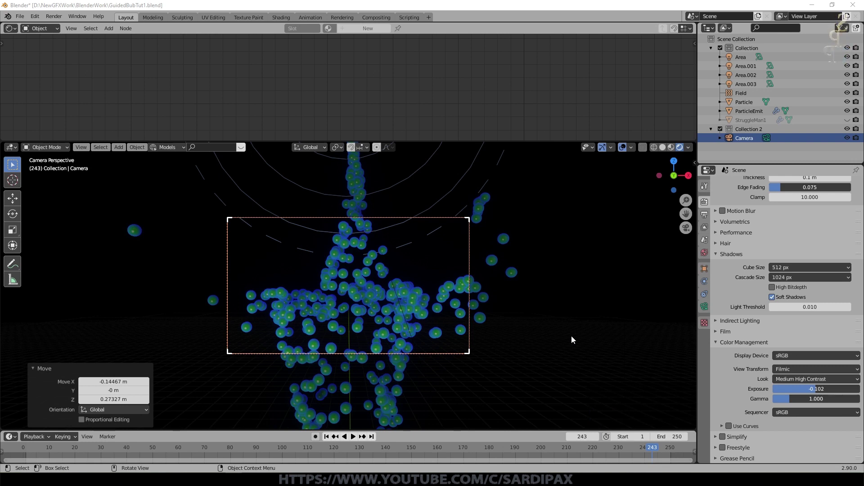
click(534, 305)
- Render the frame and add a Bright/Contrast node raising contrast in the compositor
key(F12)
click(15, 34)
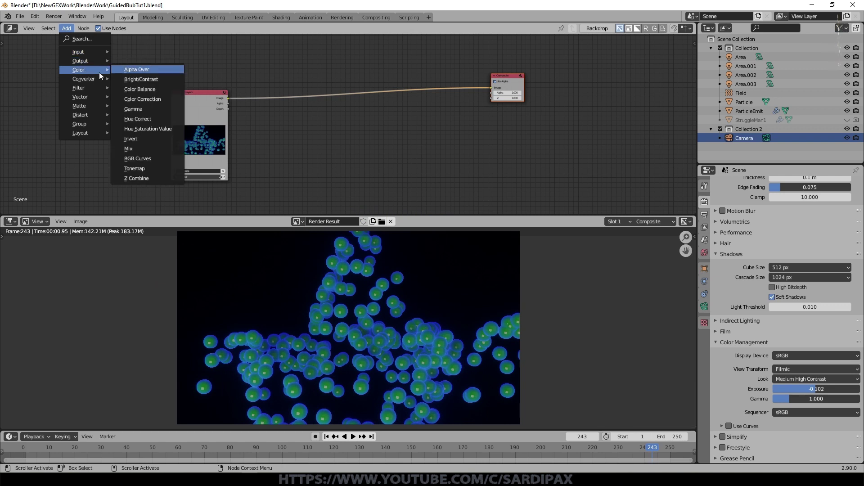
click(143, 80)
scroll(up, 3)
click(248, 107)
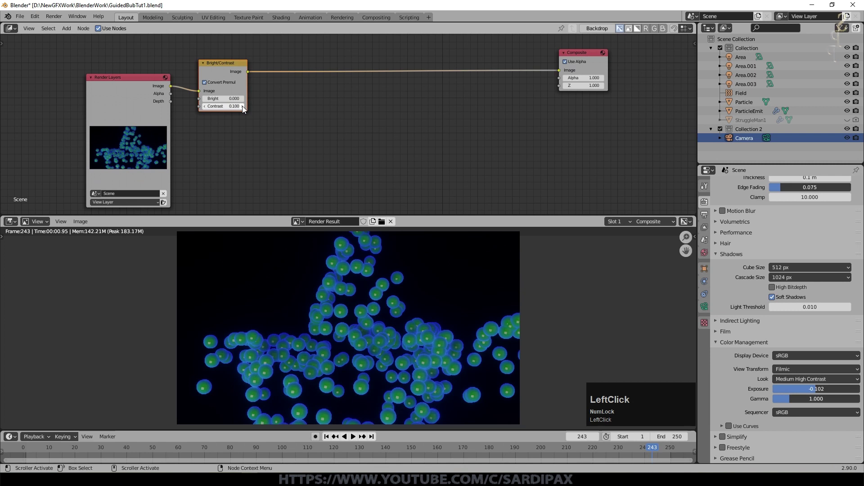
click(72, 29)
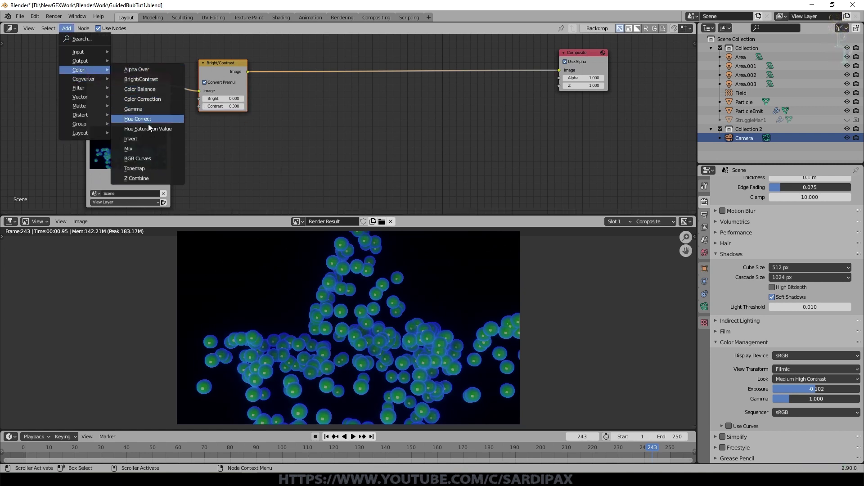
- Add a Hue Saturation Value node with saturation 1.01
click(288, 81)
key(KP_1)
key(KP_Decimal)
key(KP_0)
key(KP_1)
key(KP_Enter)
key(Delete)
- Add an Ellipse Mask of height 0.45 multiplied over the render at Fac 0.95
click(71, 58)
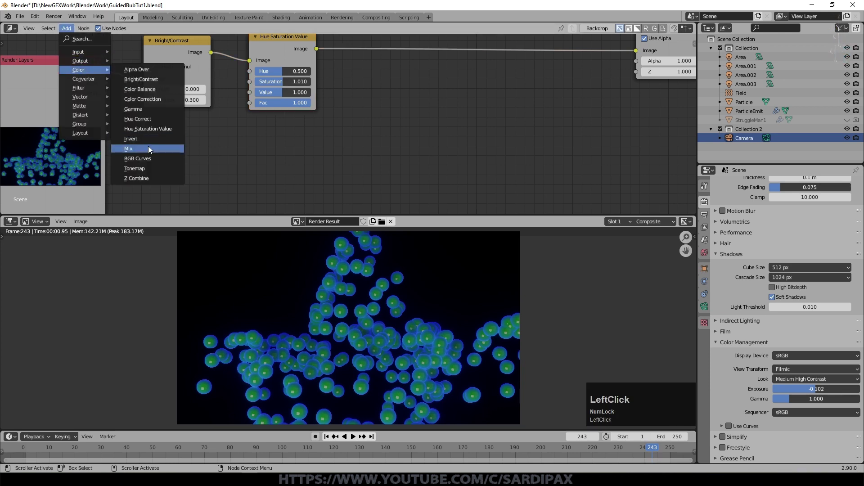
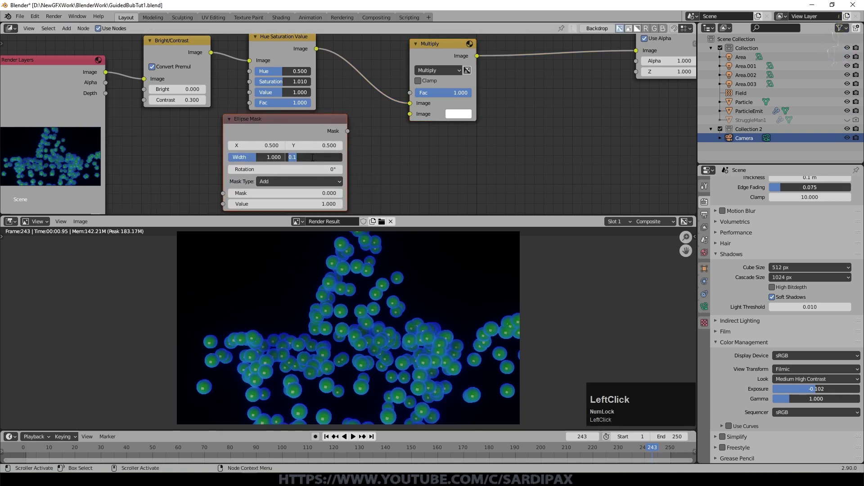
key(KP_Decimal)
key(KP_4)
key(KP_5)
key(KP_Enter)
scroll(up, 3)
click(351, 132)
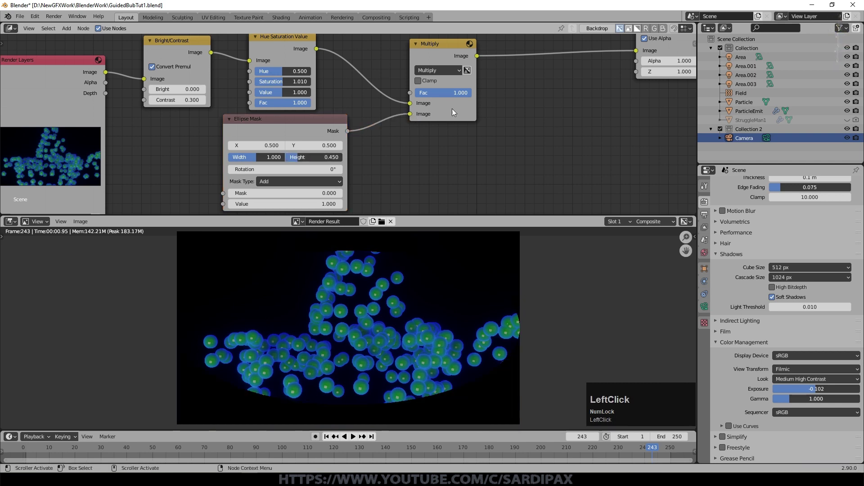
click(464, 98)
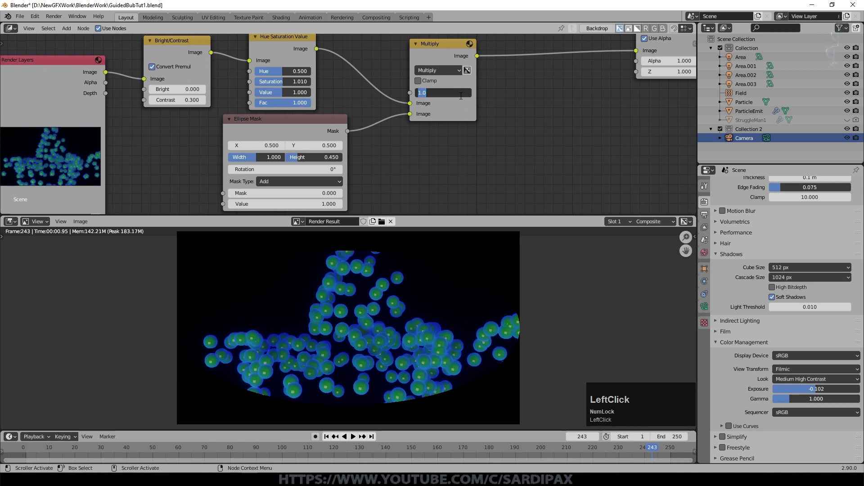
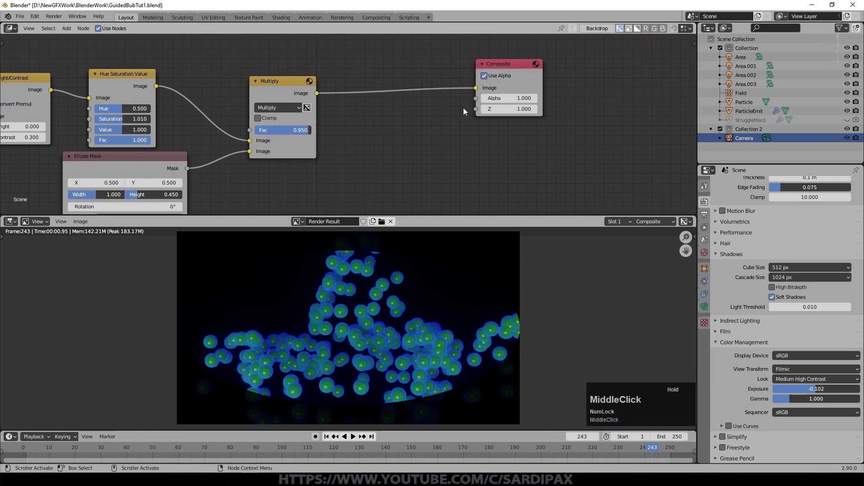
- Add a Fast Gaussian Blur at 10% on the mask to soften the vignette edge
click(469, 100)
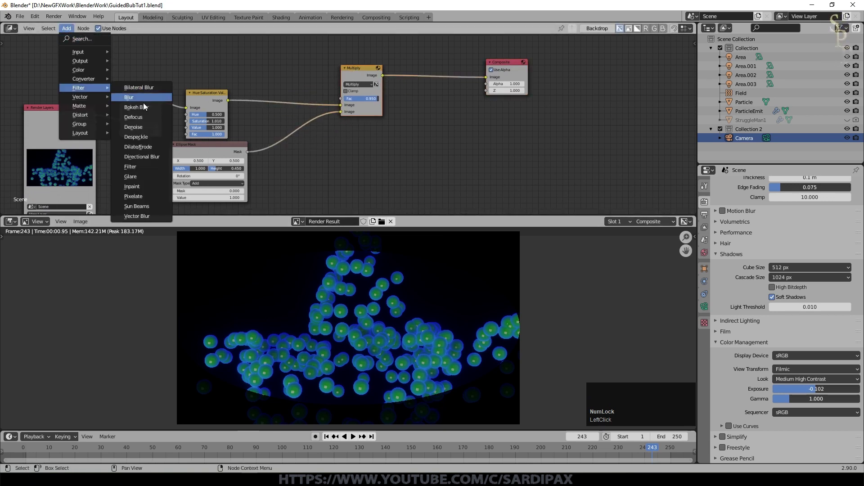
click(148, 97)
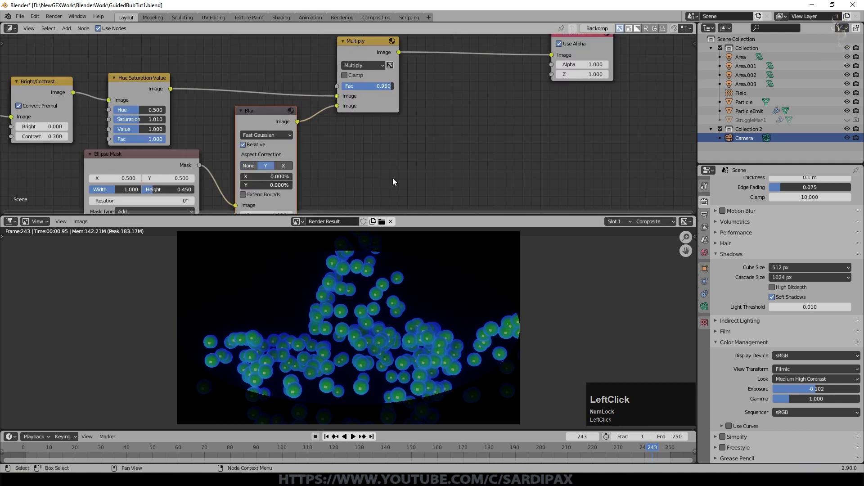
middle_click(397, 179)
scroll(up, 3)
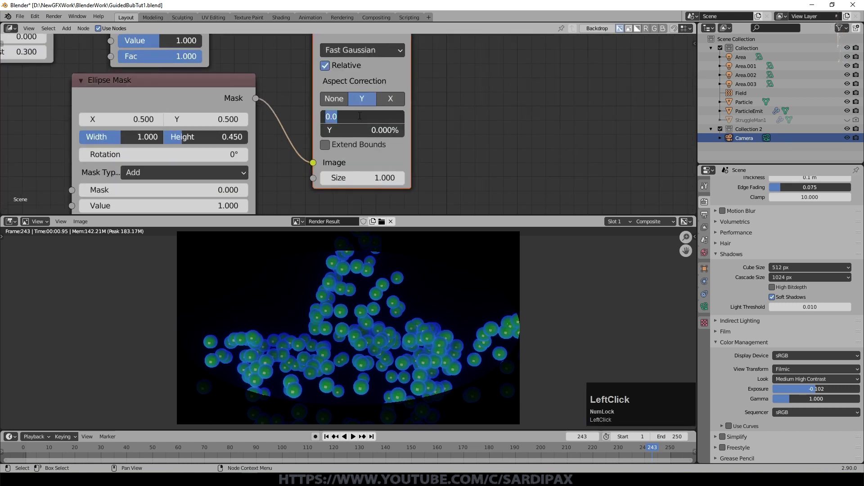